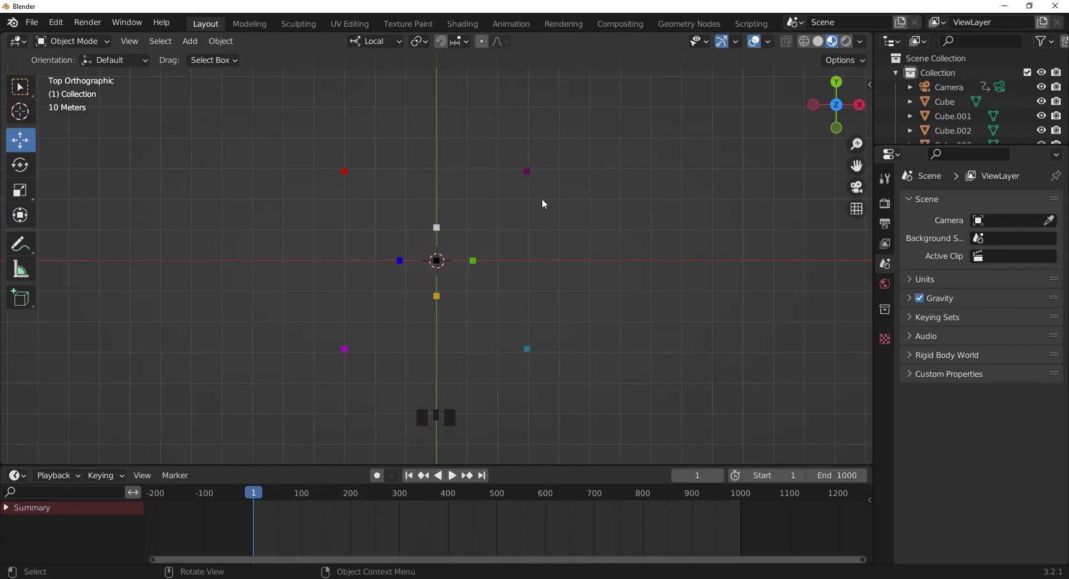
- Frame the pillars from the front and orbit into a perspective angle
left_click_drag(576, 297, 614, 312)
left_click_drag(616, 315, 617, 315)
key("KP_1")
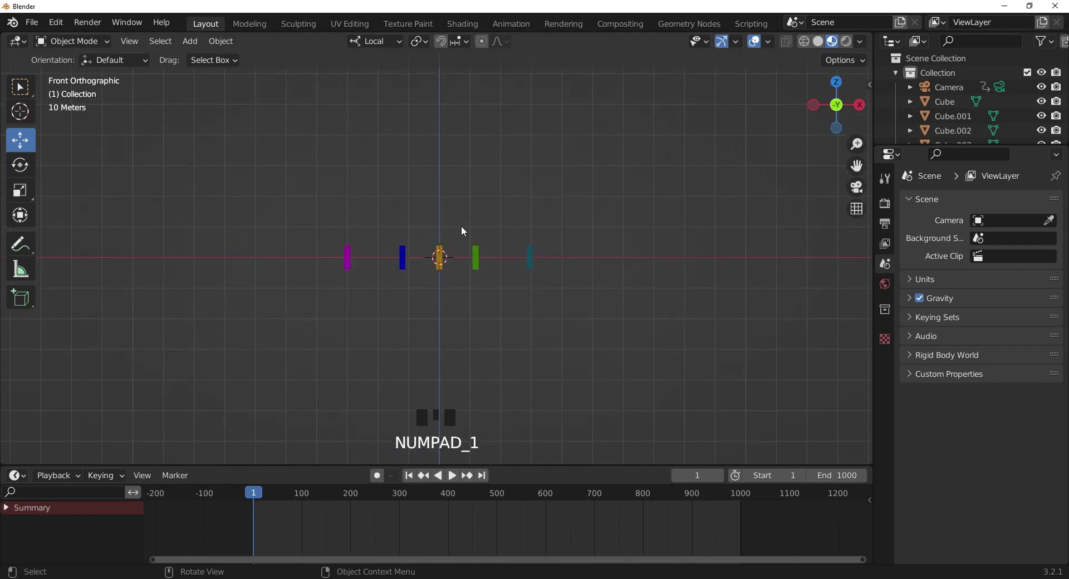
scroll("up", 3)
scroll("down", 3)
middle_click(535, 266)
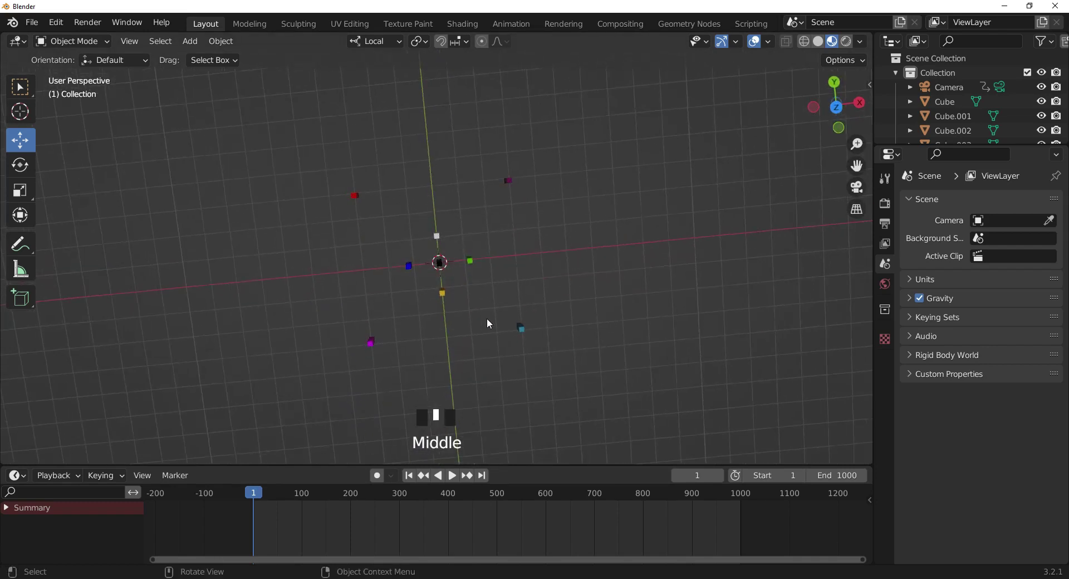
scroll("up", 3)
- From top view, add a new camera Camera.001 with Shift+A beside a split camera viewport
key("KP_7")
scroll("up", 3)
scroll("down", 3)
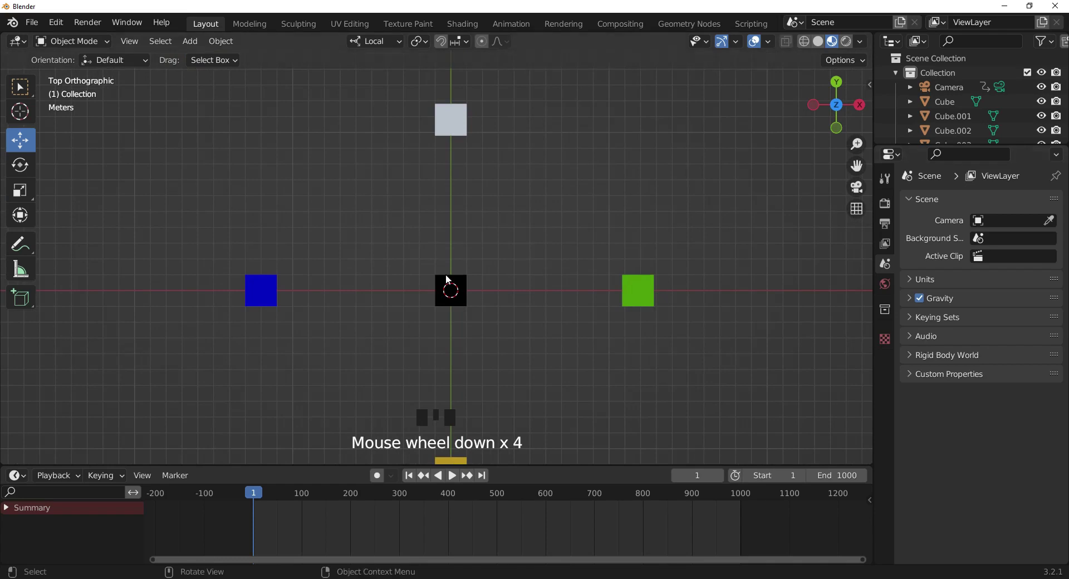
left_click_drag(25, 115, 479, 292)
key("shift+a")
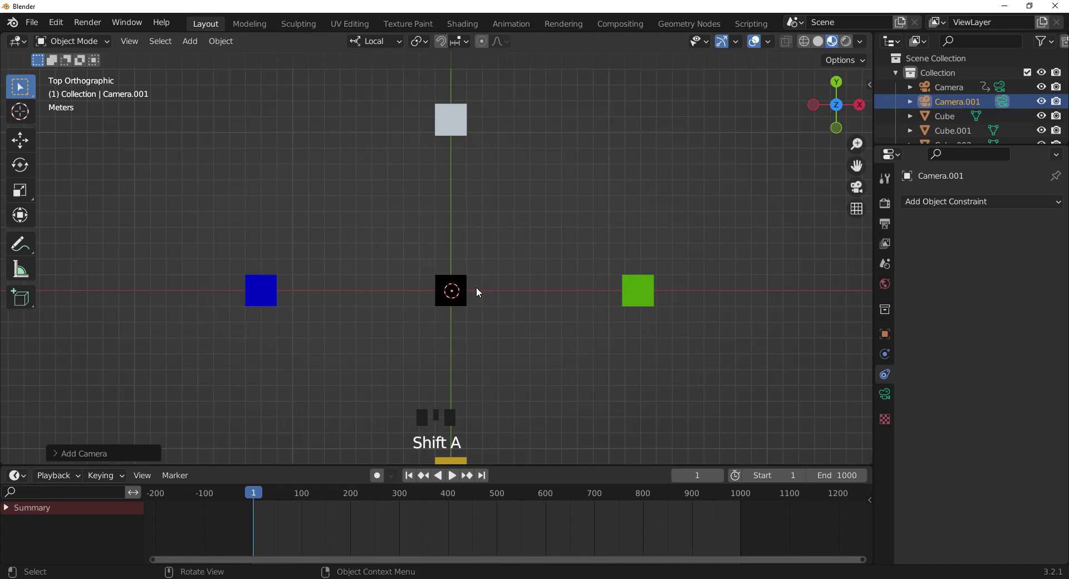
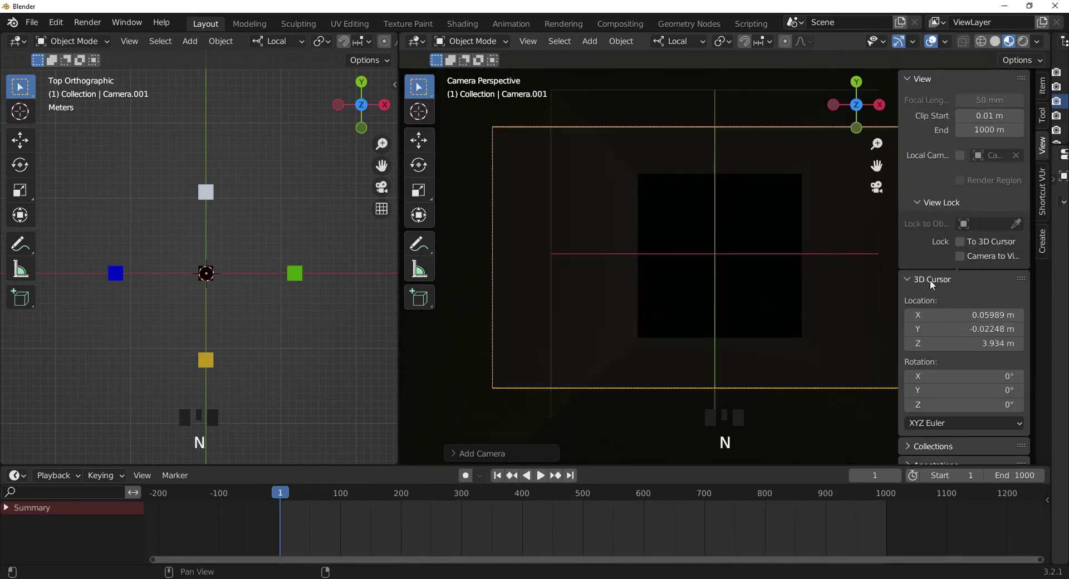
- Hide the sidebar and, in front view, lift Camera.001 along Z high above the pillars
left_click(966, 259)
key("n")
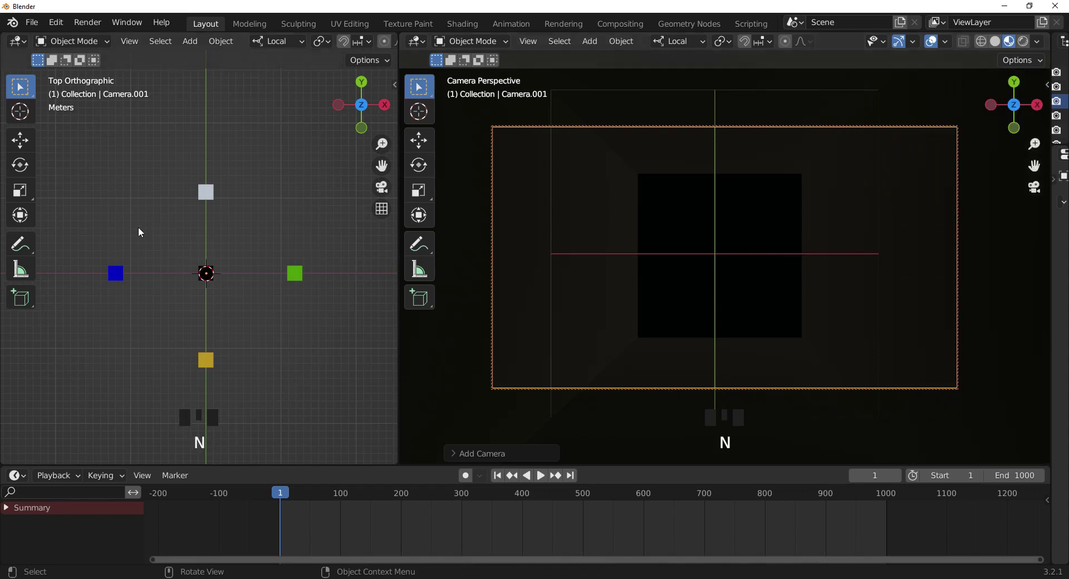
key("KP_1")
left_click_drag(16, 143, 230, 221)
scroll("down", 3)
middle_click(226, 230)
double_click(208, 231)
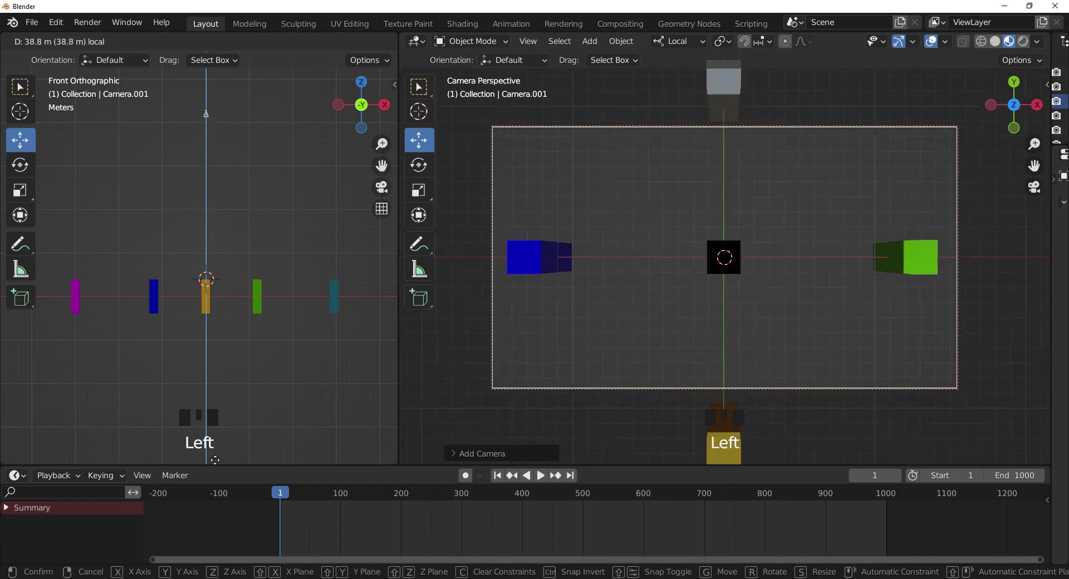
middle_click(265, 299)
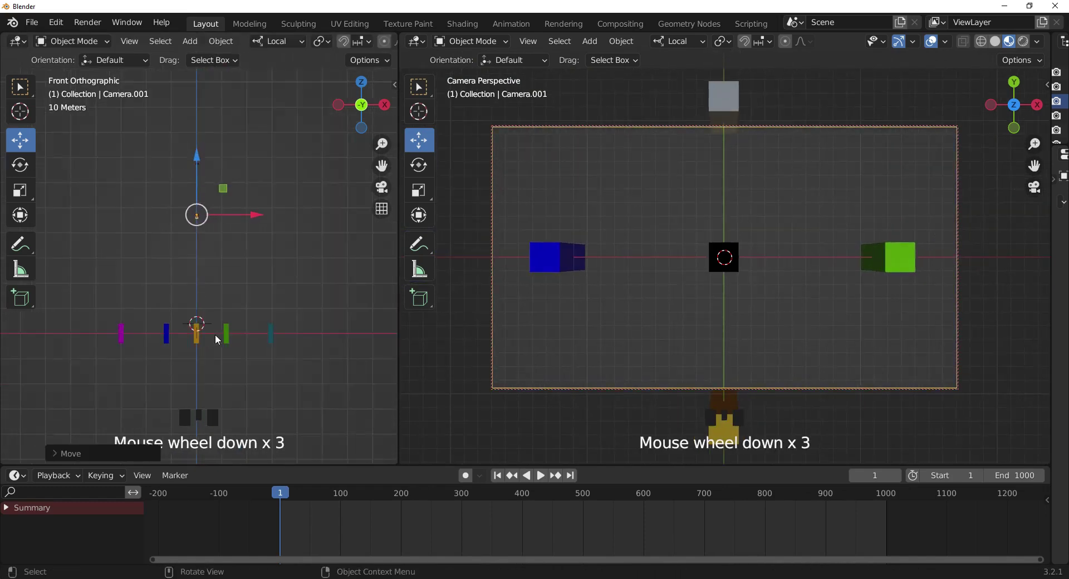
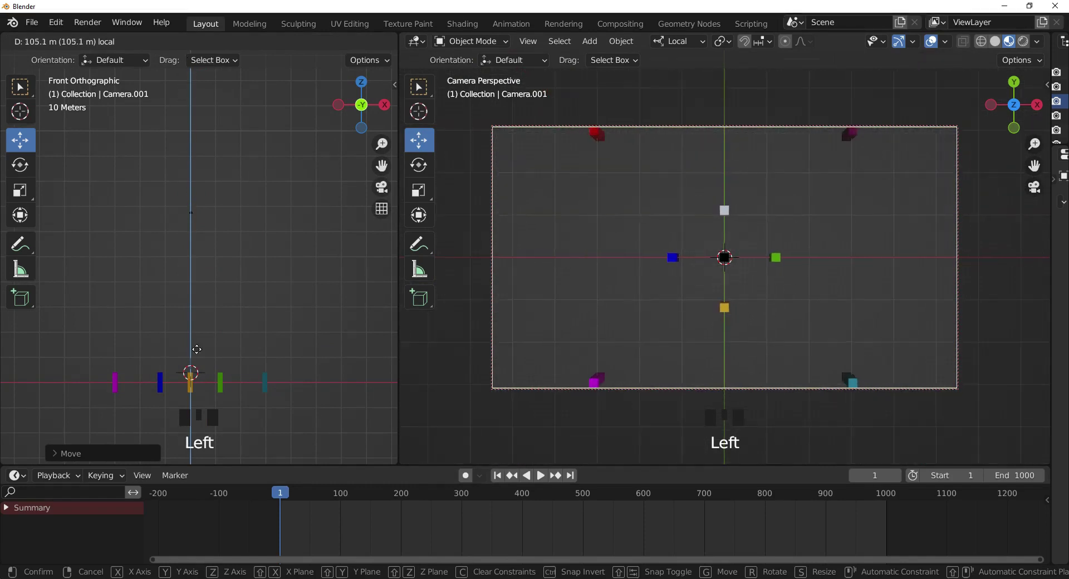
- Check Camera.001's height from right and front orthographic views
key("KP_3")
scroll("up", 3)
middle_click(274, 208)
scroll("up", 3)
middle_click(224, 348)
left_click_drag(187, 347, 254, 317)
key("KP_1")
scroll("down", 3)
middle_click(281, 324)
scroll("up", 3)
middle_click(271, 281)
scroll("up", 3)
middle_click(257, 292)
scroll("up", 3)
scroll("down", 3)
scroll("up", 3)
middle_click(266, 276)
left_click(325, 198)
scroll("down", 3)
- Select Camera.001, tweak its position in right view and record the first keyframe
left_click(179, 195)
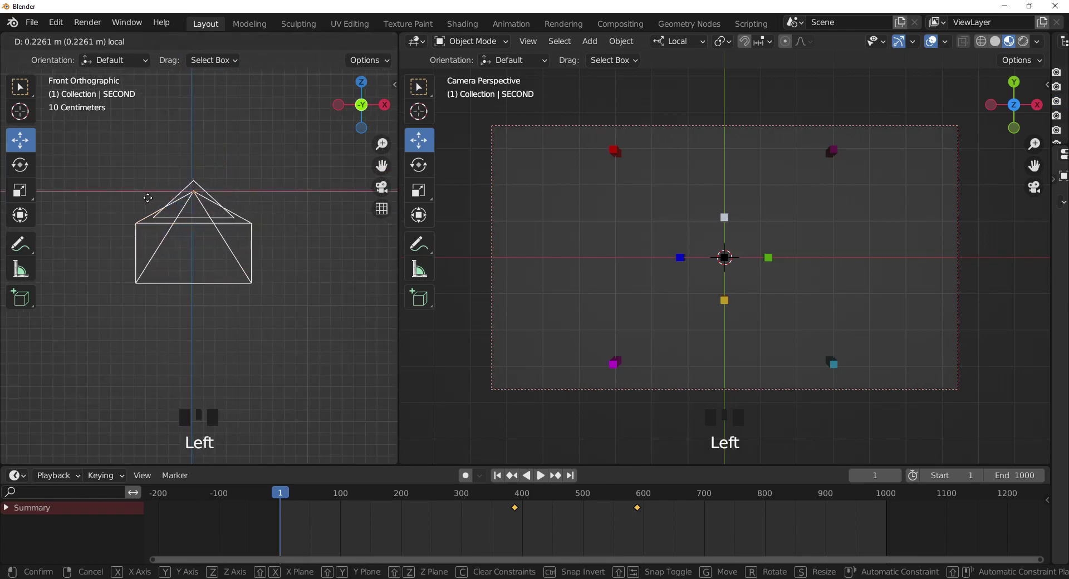
key("KP_3")
scroll("down", 3)
scroll("up", 3)
middle_click(247, 202)
scroll("up", 3)
middle_click(270, 320)
scroll("up", 3)
middle_click(225, 314)
scroll("up", 3)
scroll("down", 3)
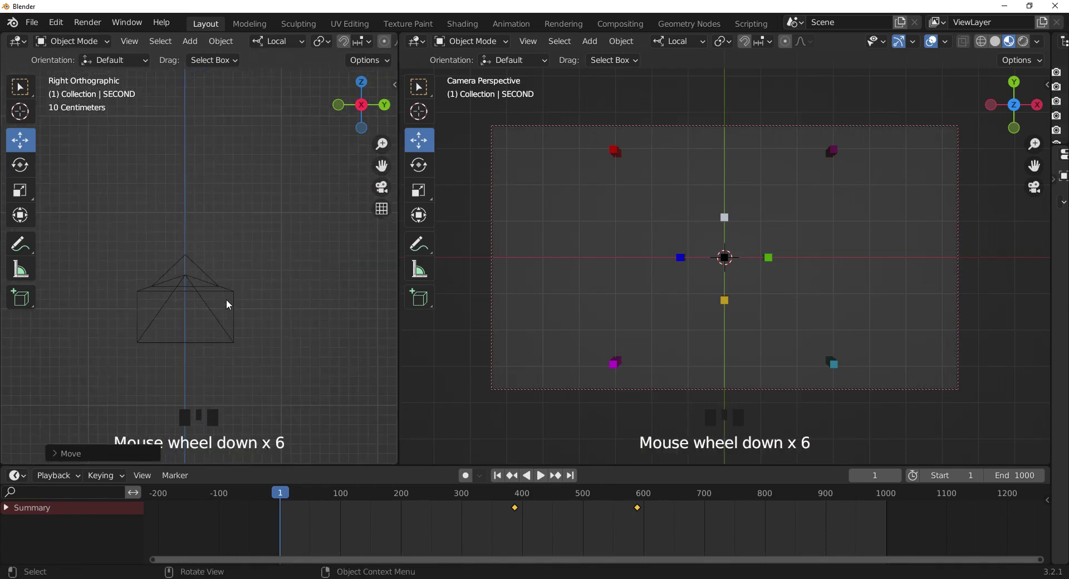
- Review the camera from top and front views and record the second keyframe
key("KP_7")
scroll("down", 3)
scroll("up", 3)
key("KP_1")
scroll("down", 3)
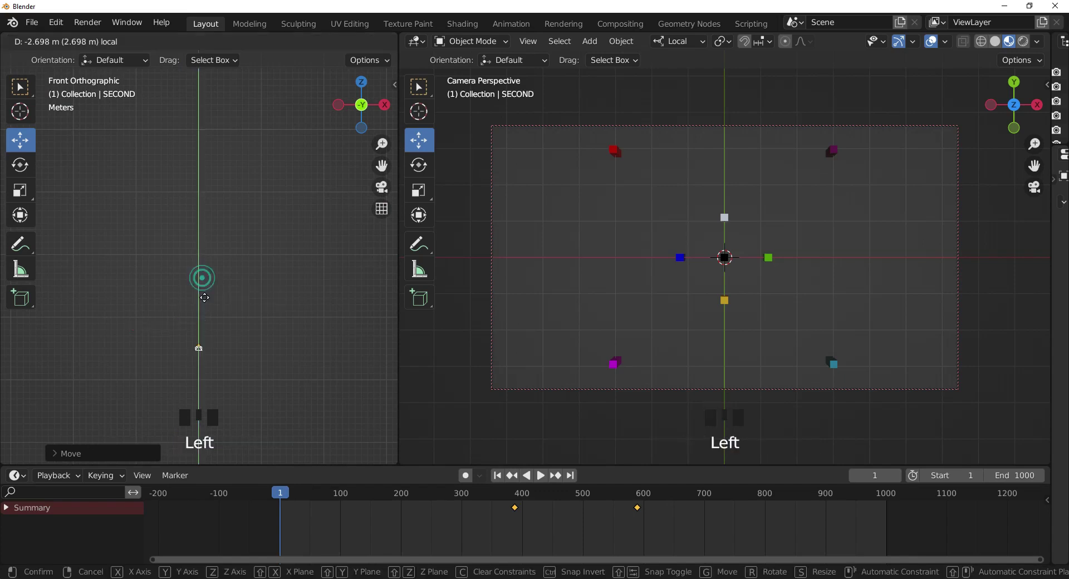
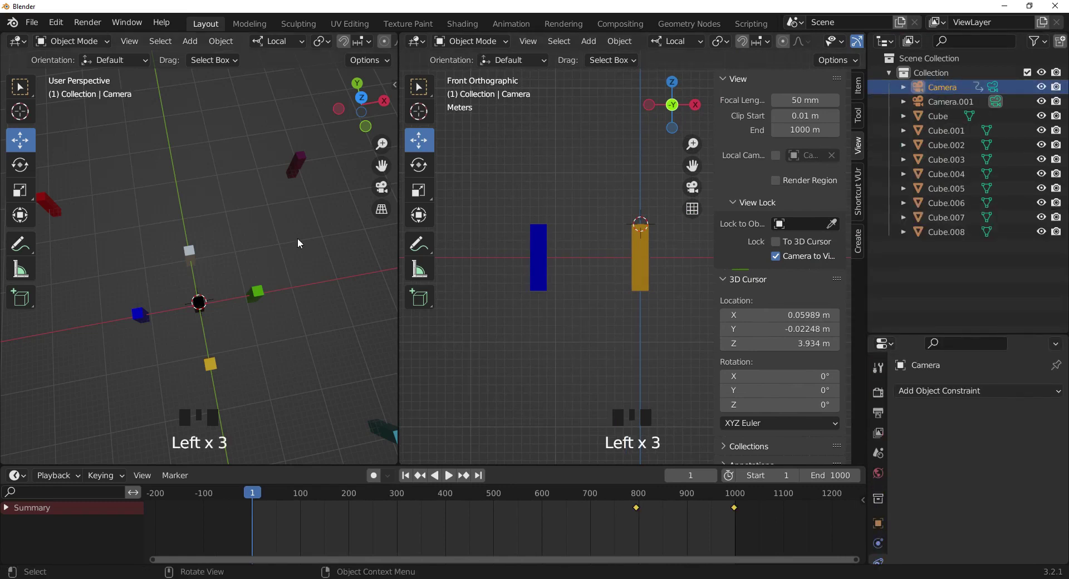
- Select the original Camera in front view and delete it
key("KP_1")
scroll("down", 3)
scroll("up", 3)
middle_click(319, 357)
scroll("up", 3)
middle_click(252, 351)
scroll("down", 3)
left_click_drag(305, 301, 304, 113)
left_click(303, 113)
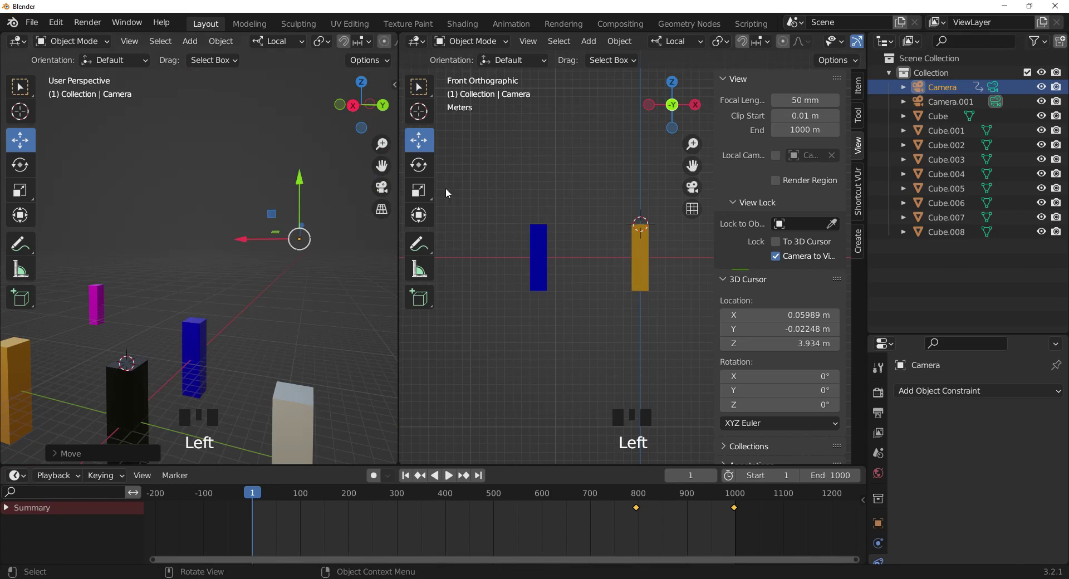
key("Delete")
- Select Camera.001 in the Outliner, widen the viewport, then select the central Cube
left_click(959, 94)
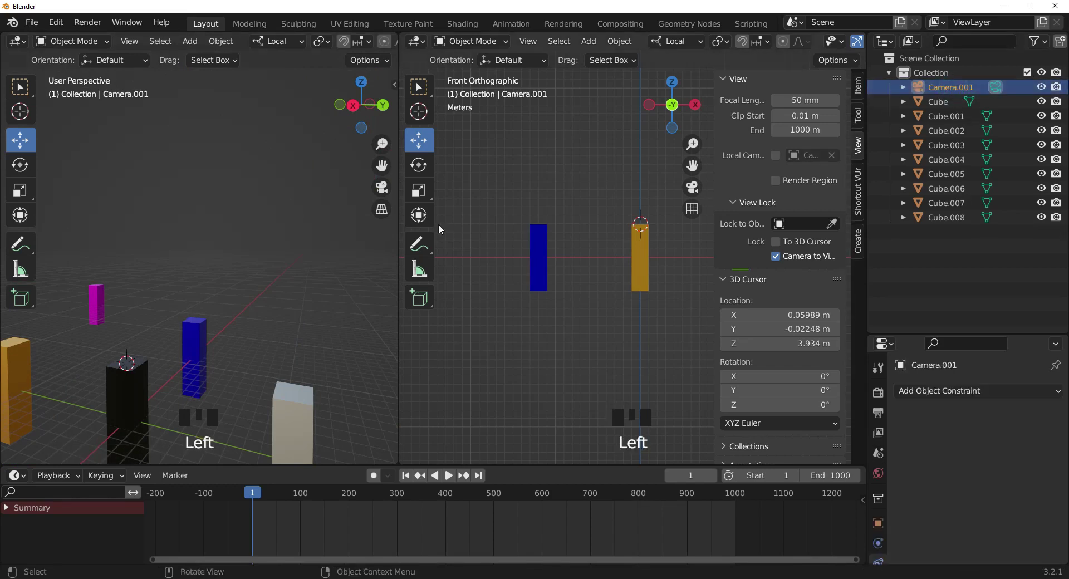
scroll("down", 3)
scroll("down", 3)
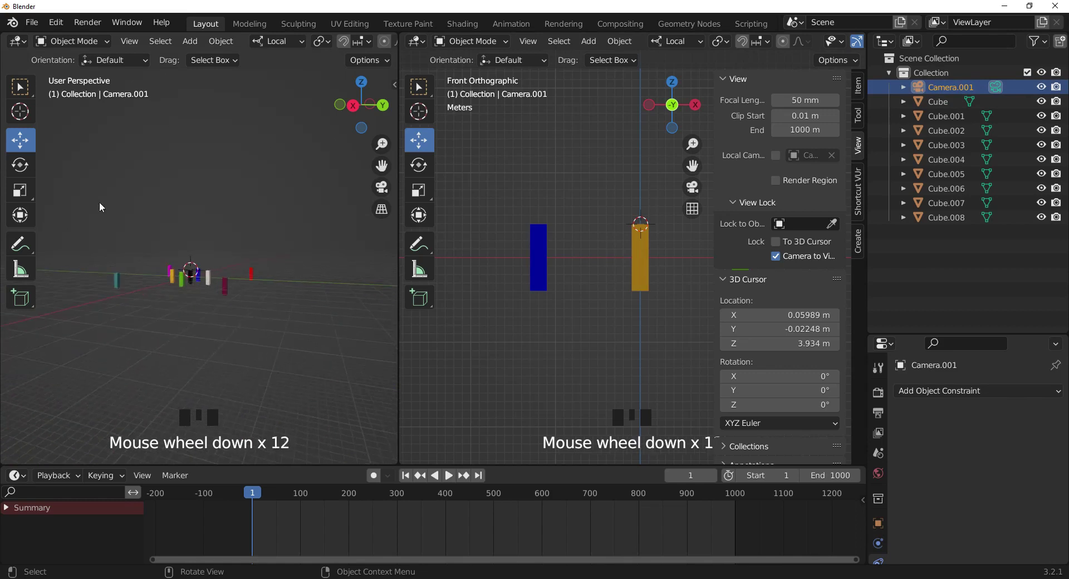
scroll("down", 3)
left_click_drag(29, 154, 791, 311)
key("n")
scroll("down", 3)
scroll("down", 3)
left_click_drag(681, 185, 962, 89)
left_click(962, 88)
left_click(960, 105)
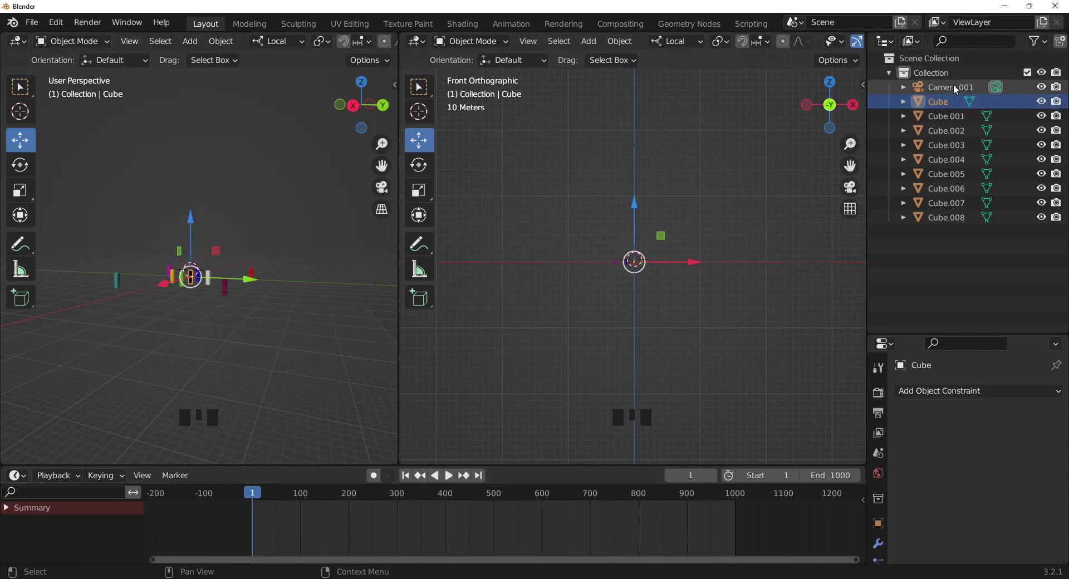
- Rename Camera.001 to TOP ANGEL1 in the Outliner
left_click(957, 90)
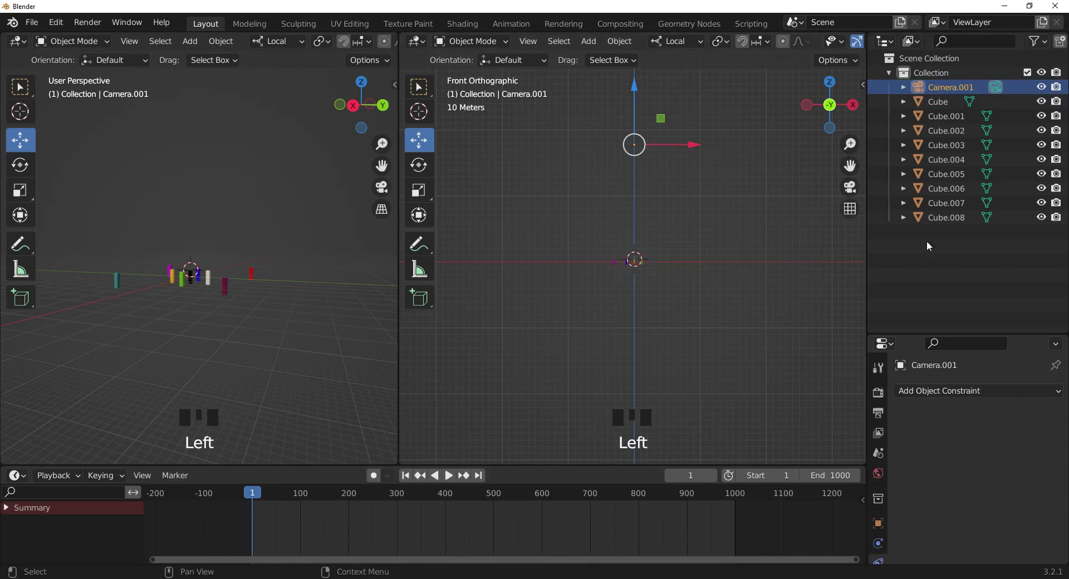
left_click(960, 92)
left_click_drag(961, 93, 973, 89)
key("BackSpace")
key("BackSpace")
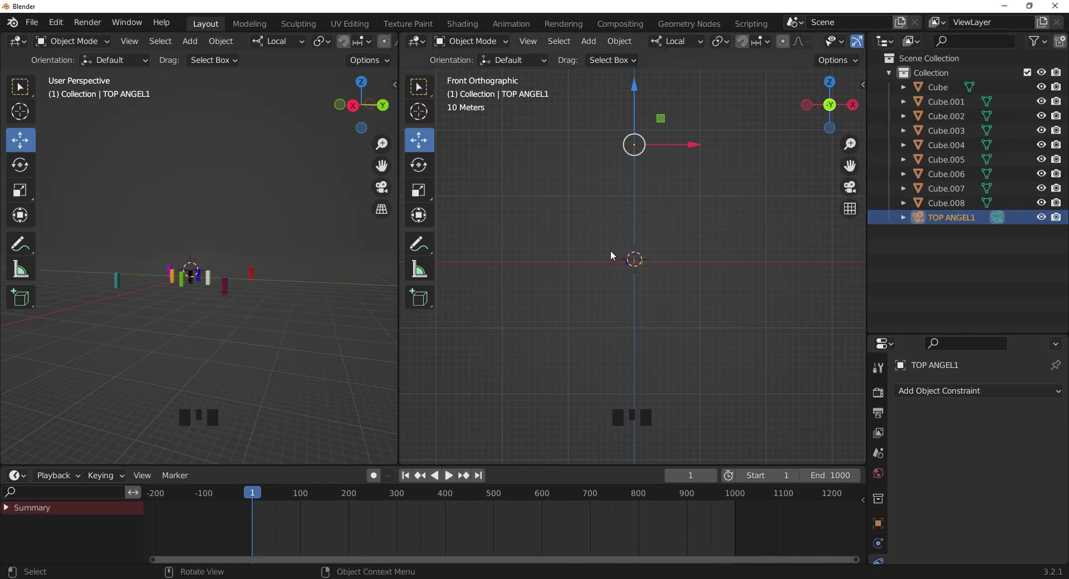
- Look through TOP ANGEL1 in the right viewport and start moving it to widen the framing
key("KP_0")
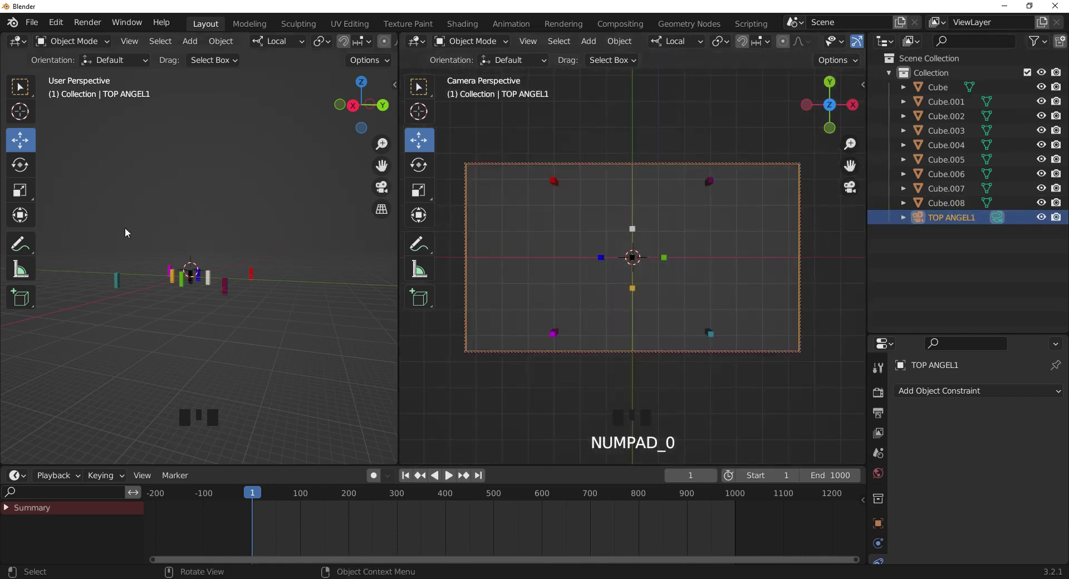
key("KP_1")
scroll("down", 3)
middle_click(228, 211)
left_click(213, 159)
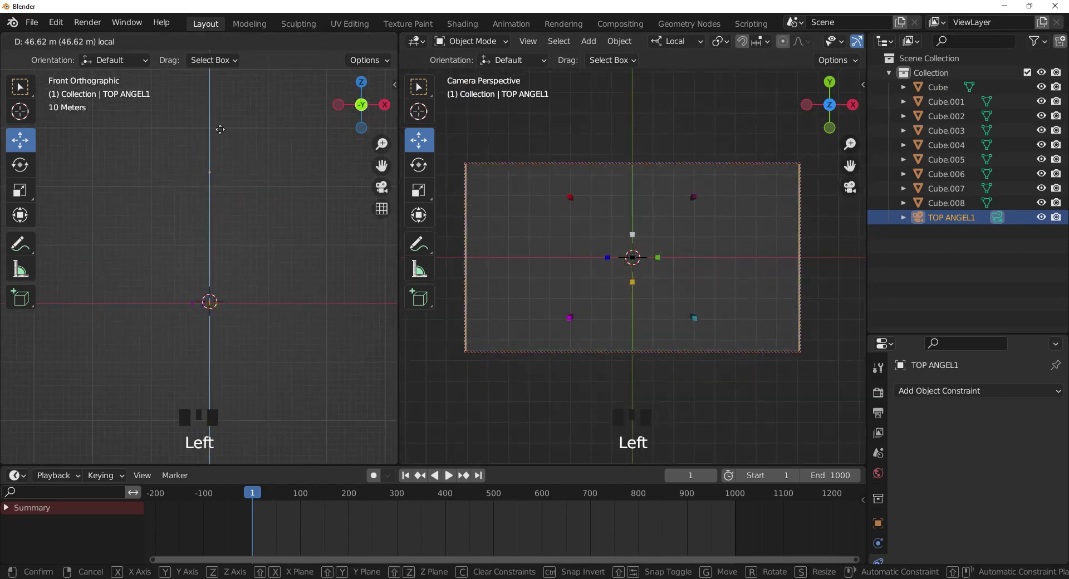
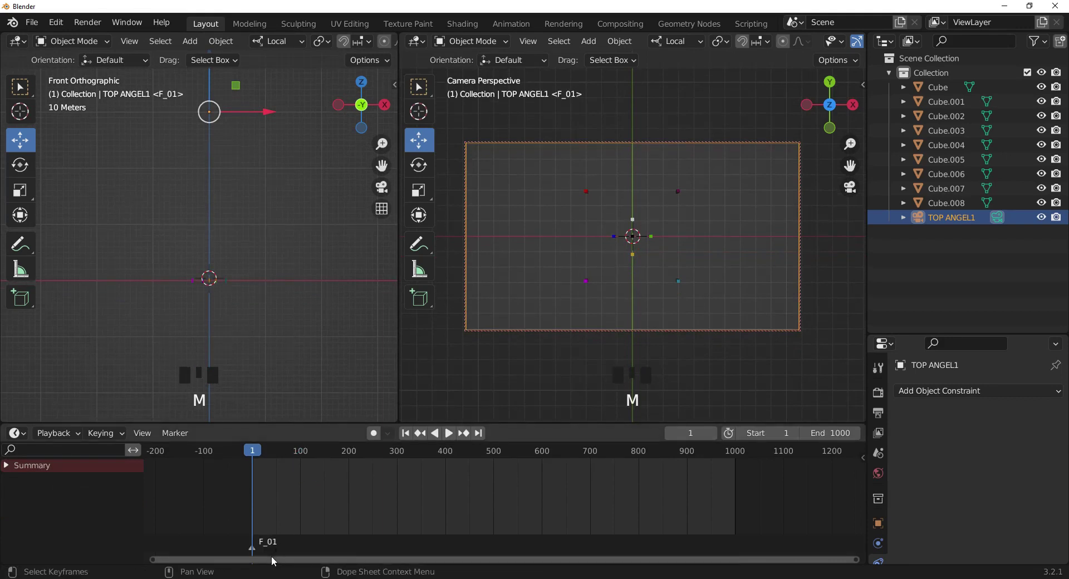
- Bind TOP ANGEL1 to the frame 1 marker with Ctrl+B and keyframe its position
key("ctrl+b")
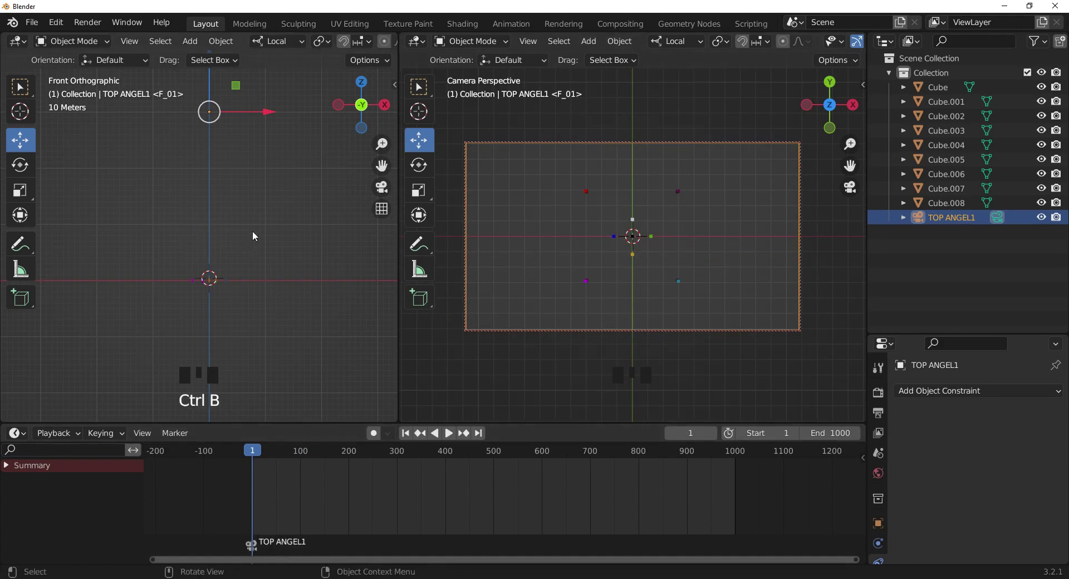
left_click_drag(255, 233, 269, 254)
key("i")
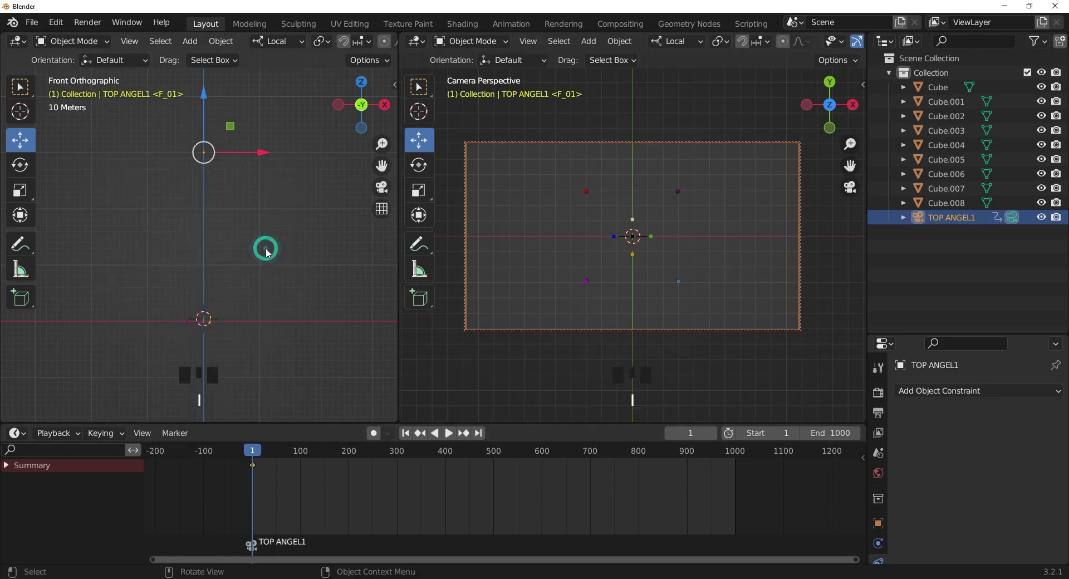
scroll("up", 3)
middle_click(290, 474)
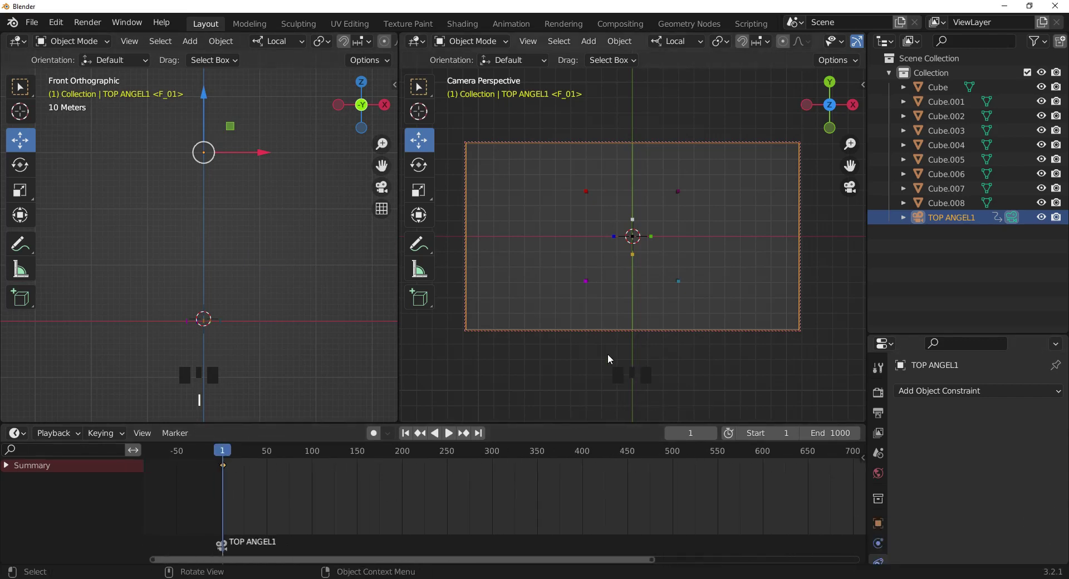
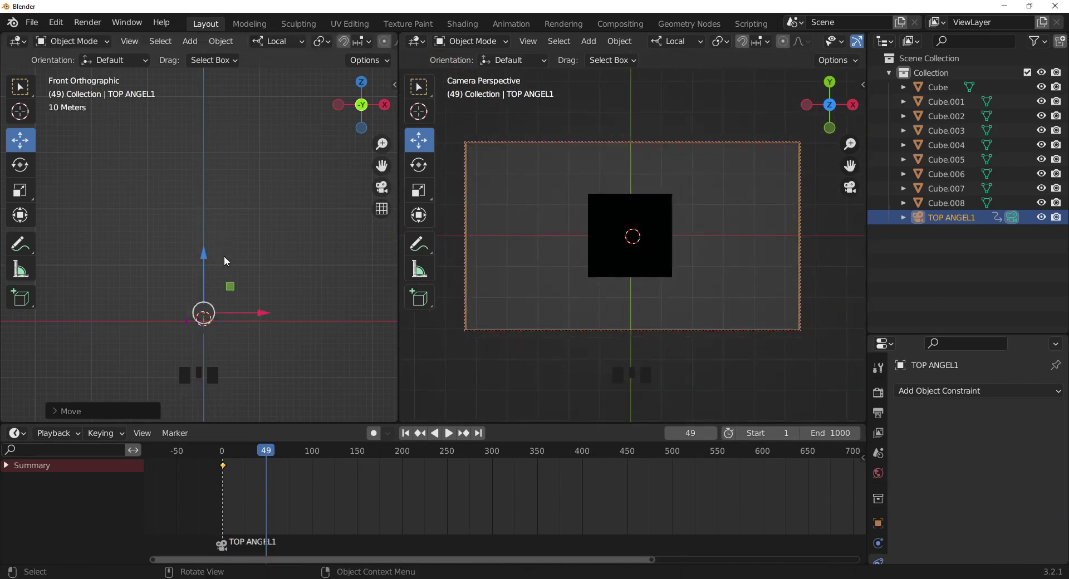
- Keyframe TOP ANGEL1 lowered over the black centre cube at frame 49
key("i")
key("i")
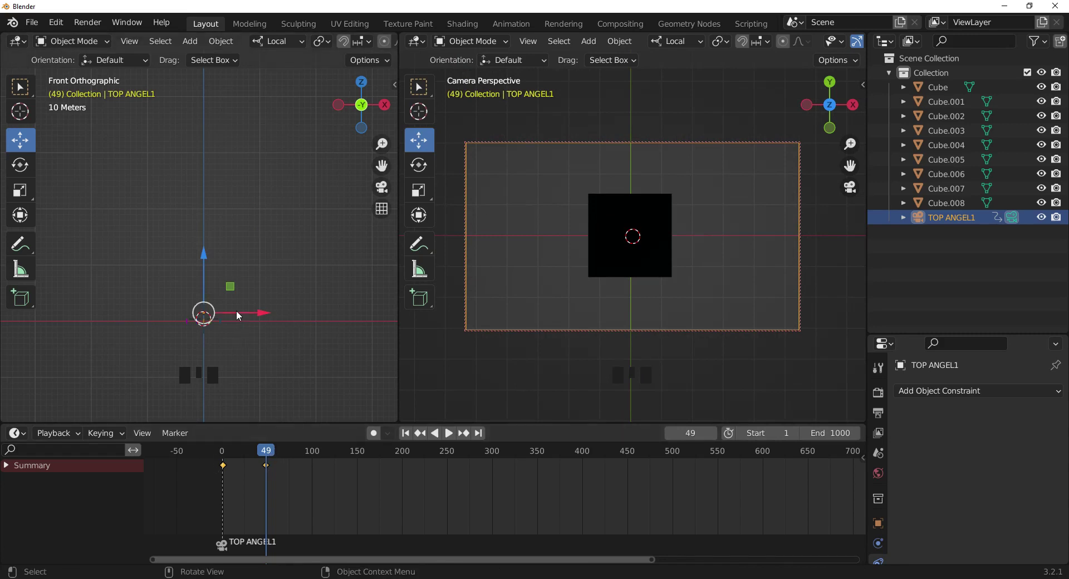
key("KP_3")
scroll("down", 3)
scroll("up", 3)
middle_click(230, 363)
middle_click(265, 359)
scroll("up", 3)
scroll("down", 3)
- Orbit around the pillars and set the left viewport to Right view
left_click_drag(276, 196, 248, 237)
scroll("up", 3)
middle_click(322, 223)
scroll("up", 3)
middle_click(288, 268)
scroll("down", 3)
left_click_drag(216, 234, 188, 240)
scroll("up", 3)
scroll("down", 3)
left_click_drag(201, 256, 237, 215)
key("KP_1")
key("KP_3")
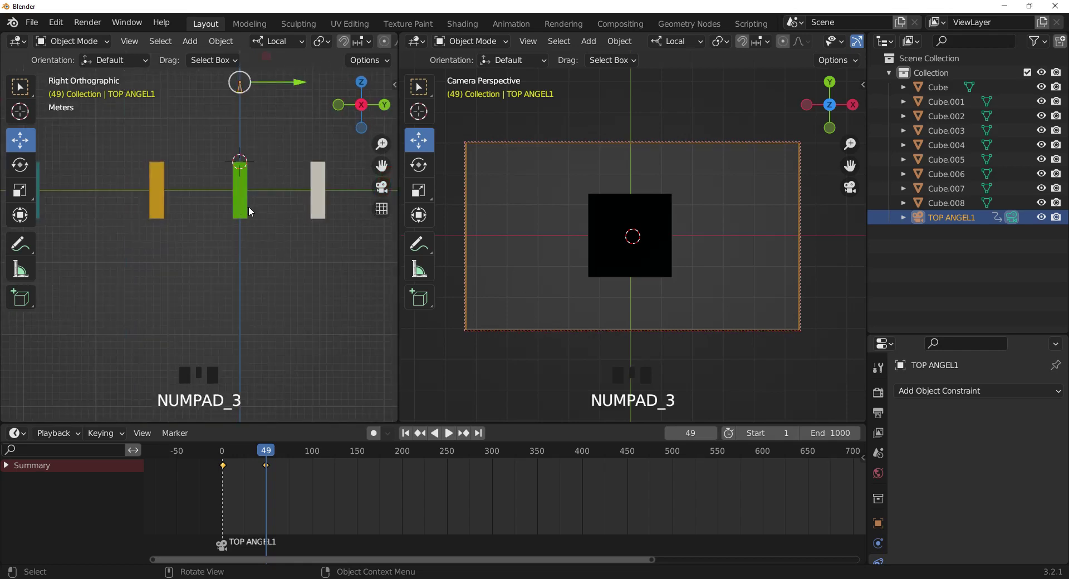
- From the right-side view, add a new camera facing the green pillar with Shift+A
scroll("up", 3)
middle_click(238, 255)
scroll("up", 3)
left_click_drag(207, 298, 27, 111)
left_click_drag(27, 110, 218, 261)
key("shift+a")
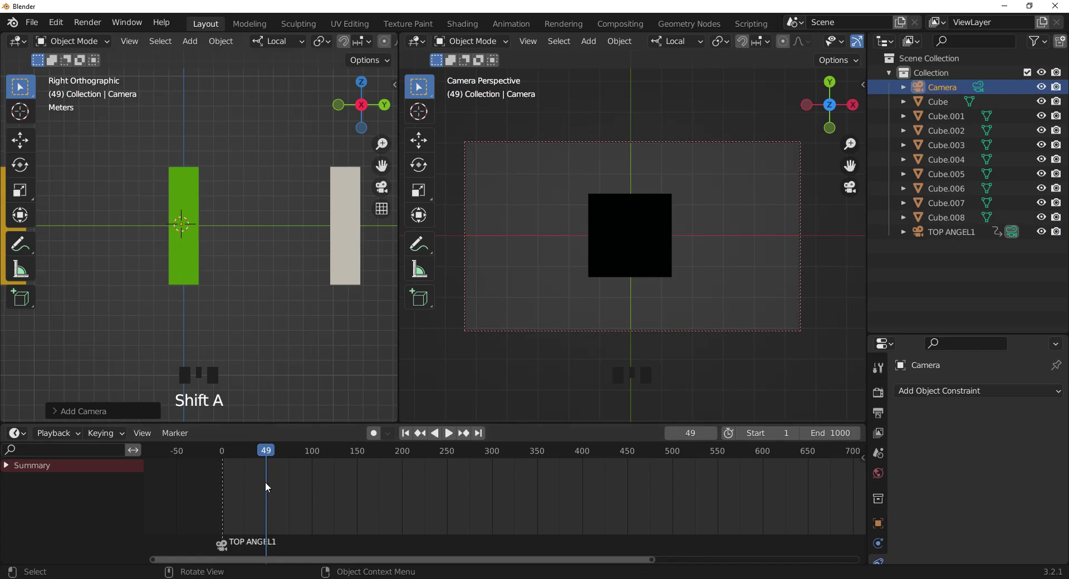
- Add a marker at frame 49, bind the new camera to it and rename it SIDE ANGE
key("m")
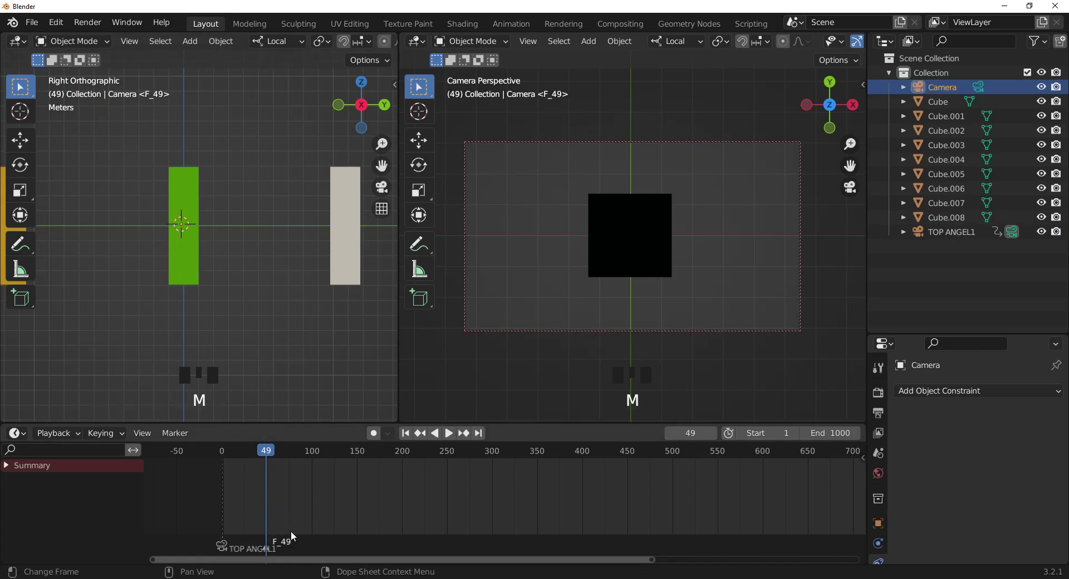
key("ctrl+b")
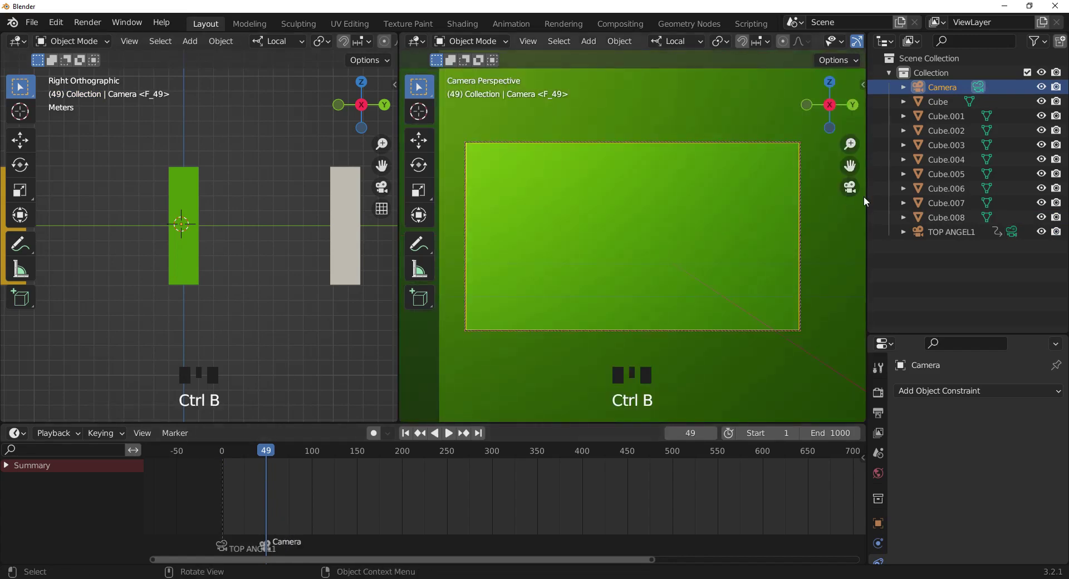
left_click_drag(953, 91, 252, 272)
key("KP_3")
scroll("down", 3)
- Pull SIDE ANGE far back from the pillars at frame 49 and keyframe that position
key("KP_1")
scroll("down", 3)
left_click(259, 237)
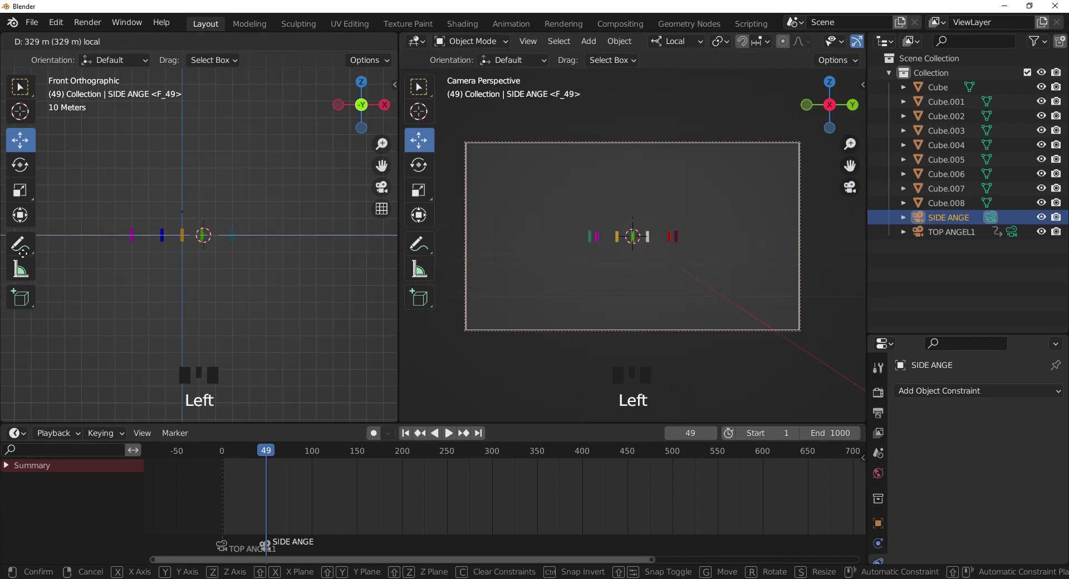
scroll("down", 3)
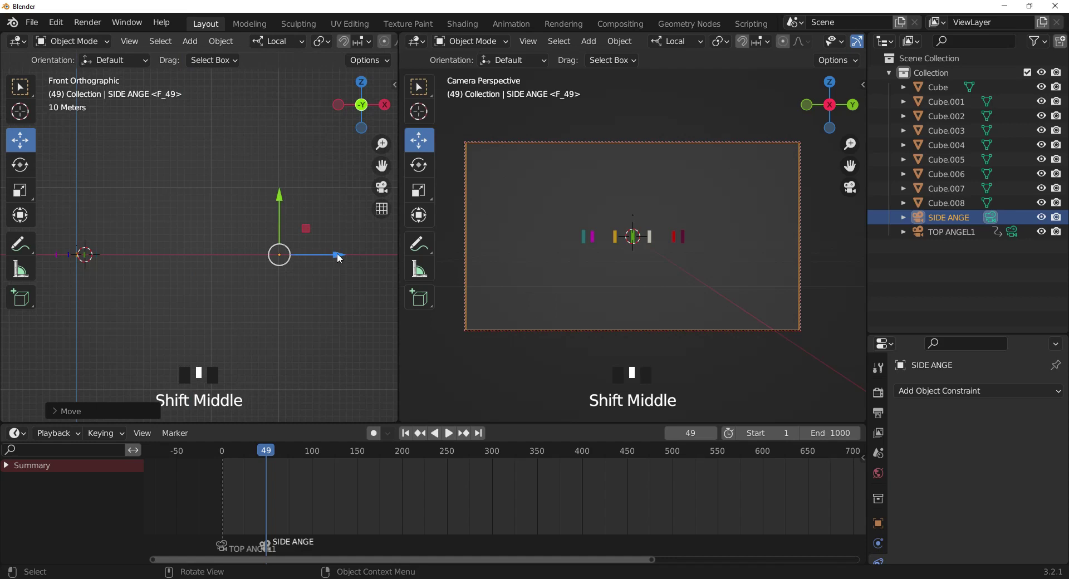
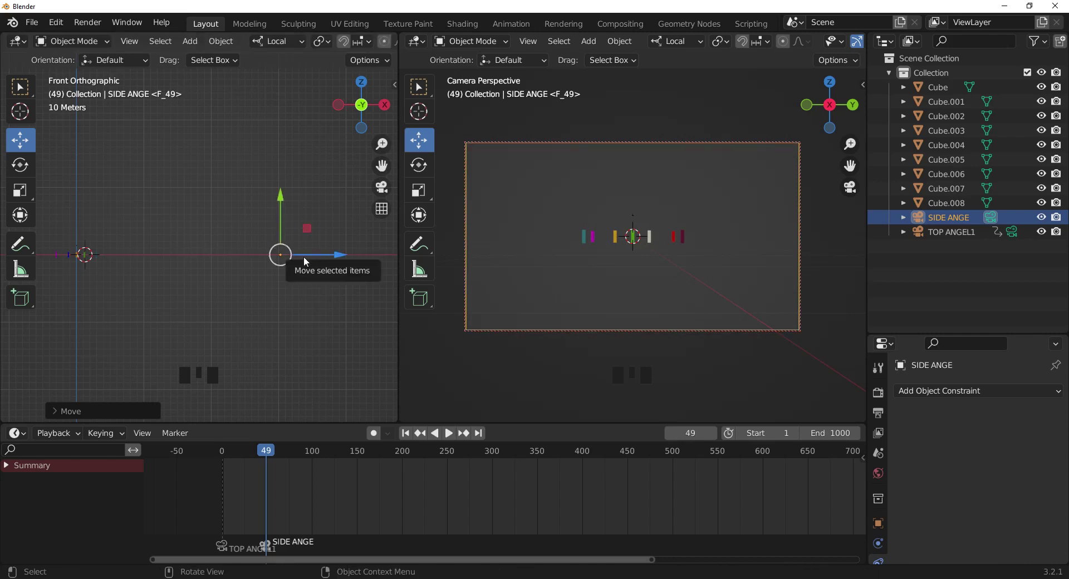
key("i")
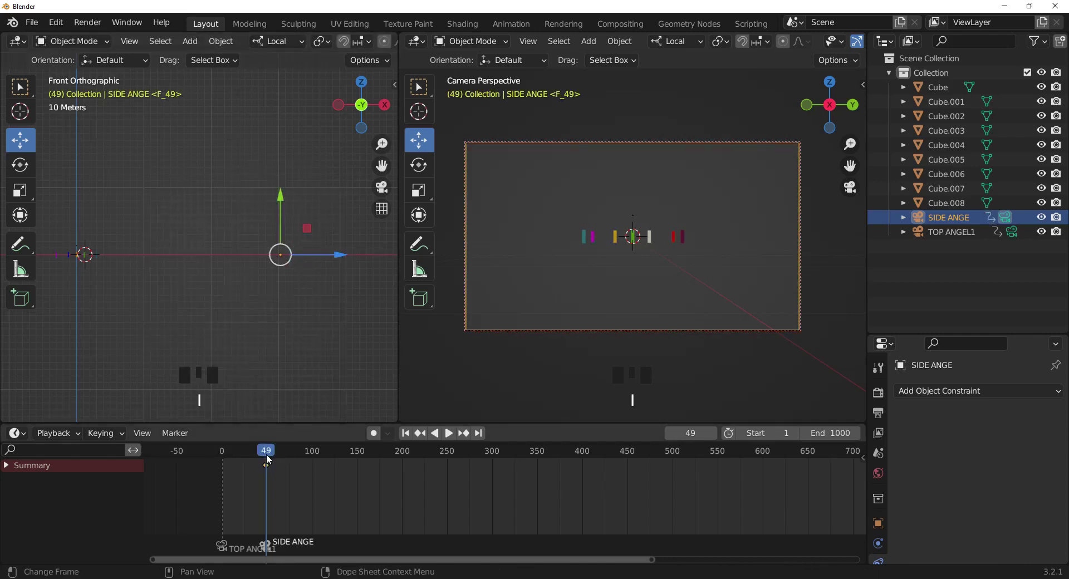
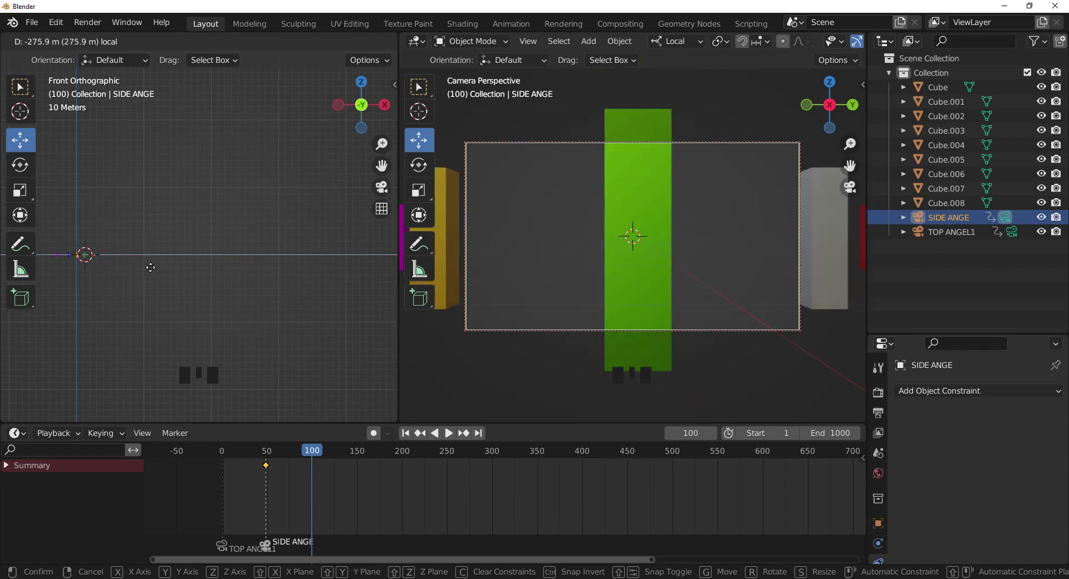
- Keyframe SIDE ANGE's Location, Rotation & Scale at frame 100, close on the green pillar
key("i")
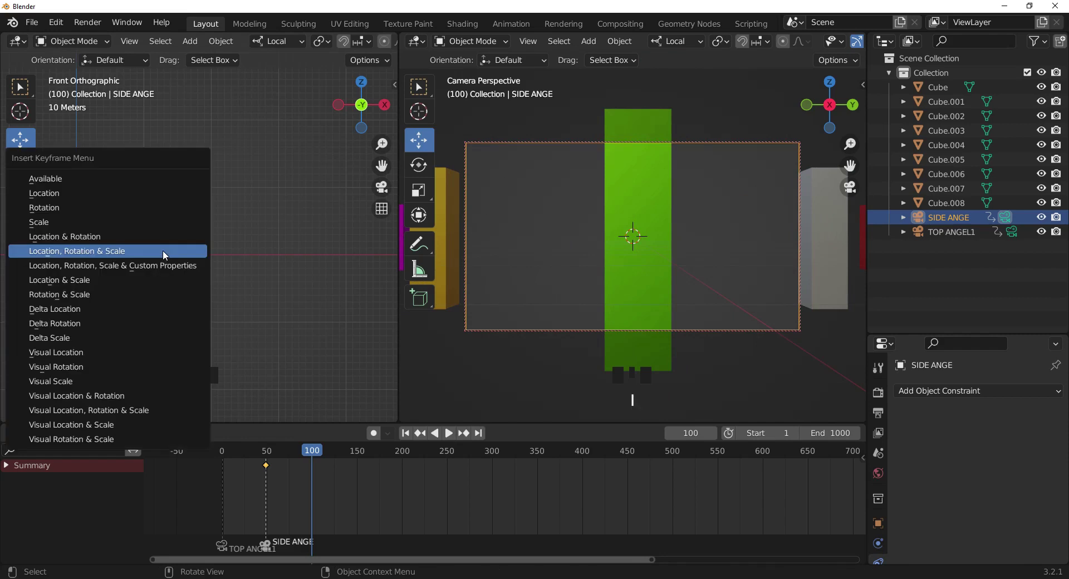
left_click_drag(314, 455, 222, 323)
left_click_drag(222, 323, 229, 290)
scroll("up", 3)
left_click_drag(185, 268, 236, 309)
scroll("up", 3)
left_click_drag(257, 262, 204, 243)
scroll("up", 3)
- View the pillars straight from the side and shift selection to Cube.001
key("KP_3")
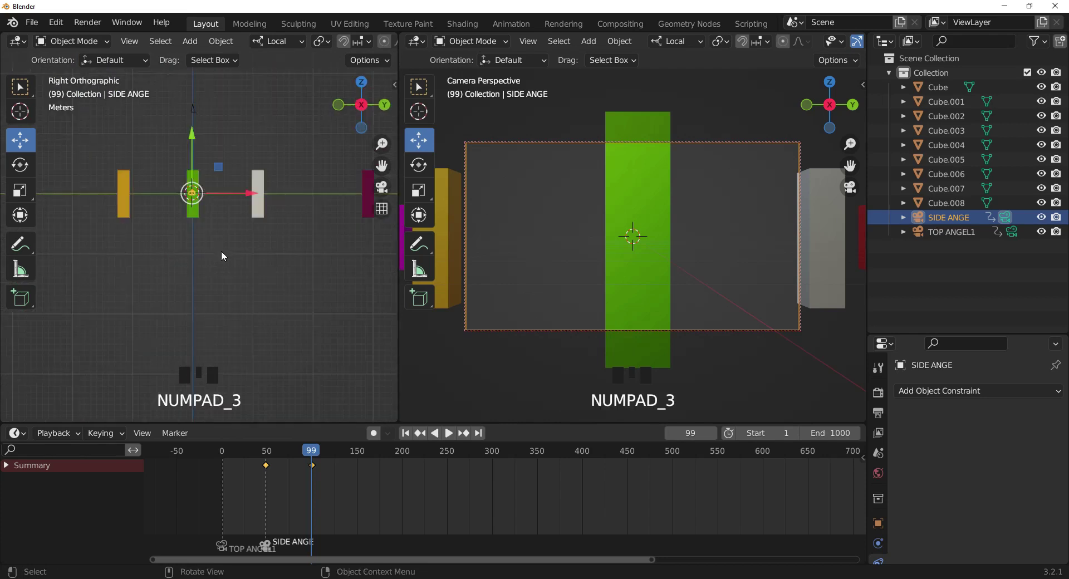
scroll("up", 3)
left_click_drag(223, 229, 23, 115)
key("ctrl+KP_3")
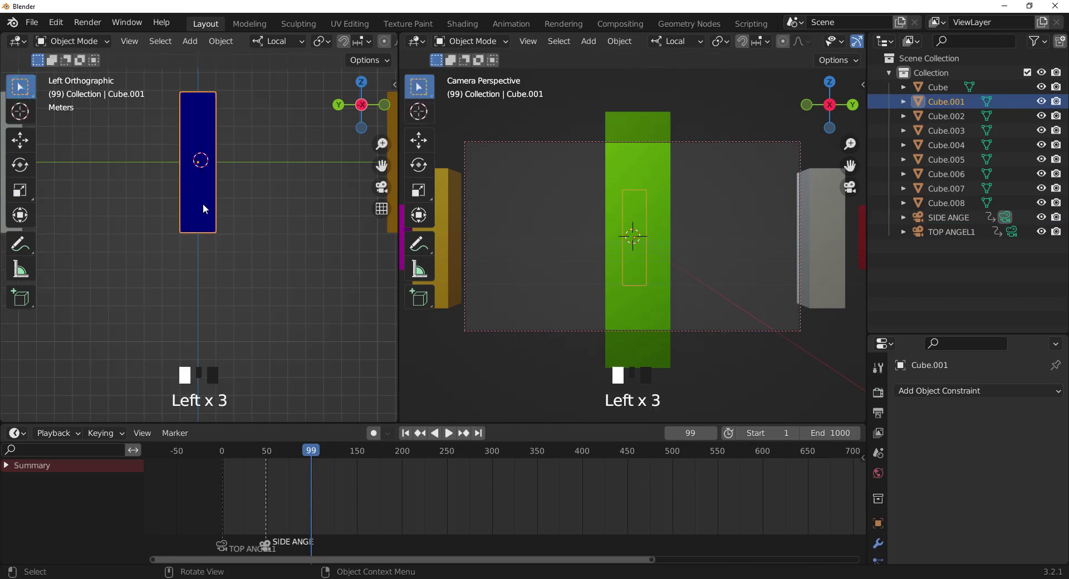
- Add a camera named OPPOSITE SIDE AMGEL and bind it to a marker at frame 100
key("shift+a")
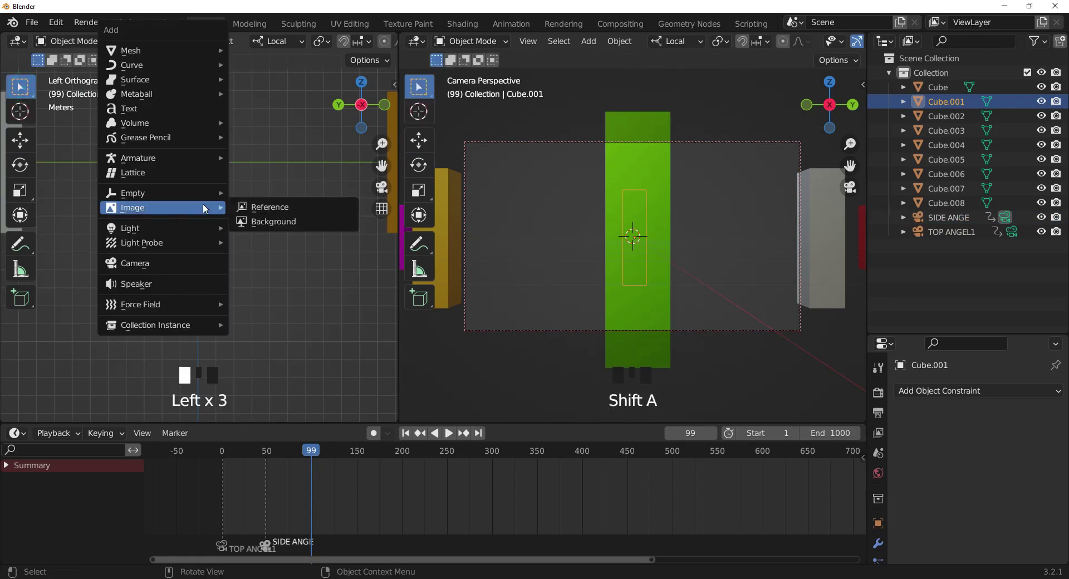
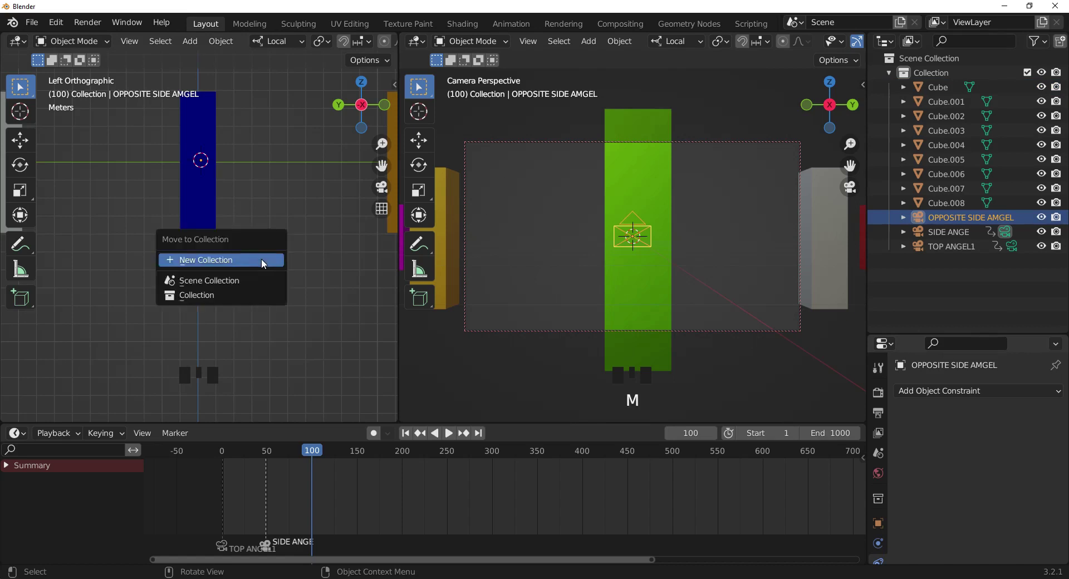
key("m")
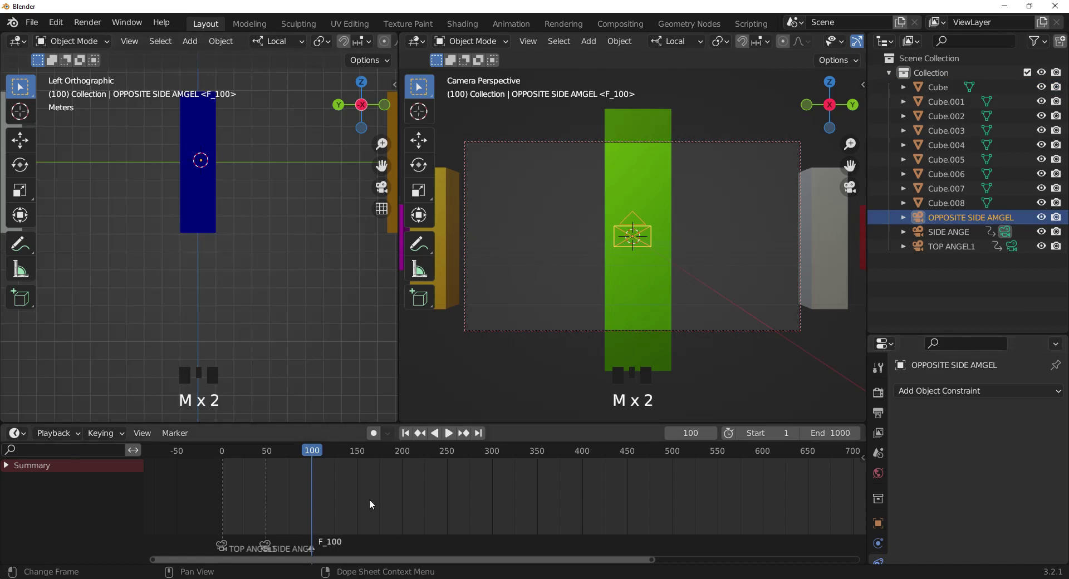
key("ctrl+b")
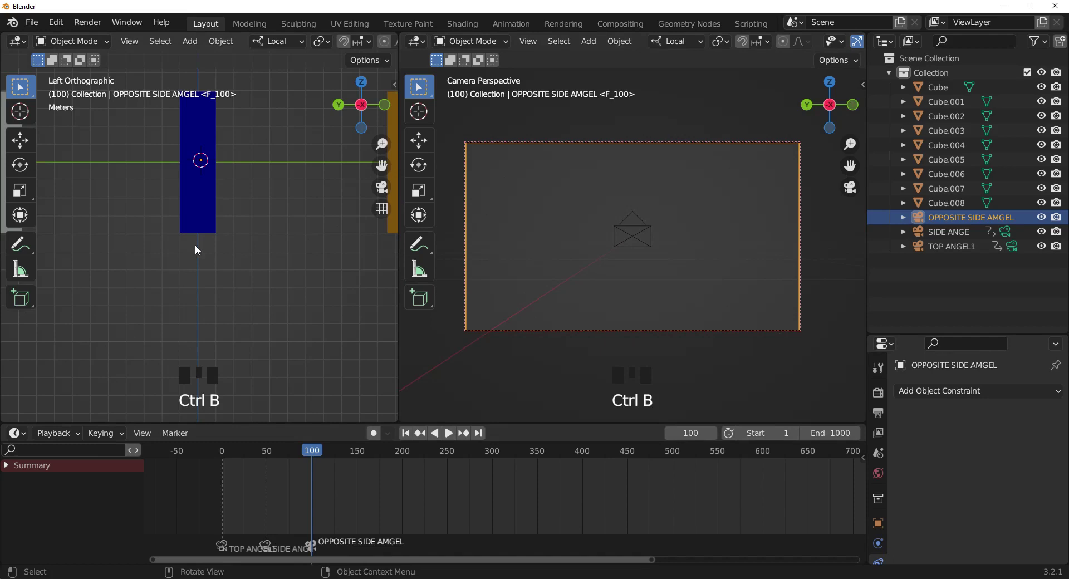
- Pull OPPOSITE SIDE AMGEL far back from the pillars and keyframe its location at frame 100
left_click(25, 143)
scroll("down", 3)
key("KP_3")
key("KP_1")
scroll("down", 3)
scroll("down", 3)
left_click(185, 220)
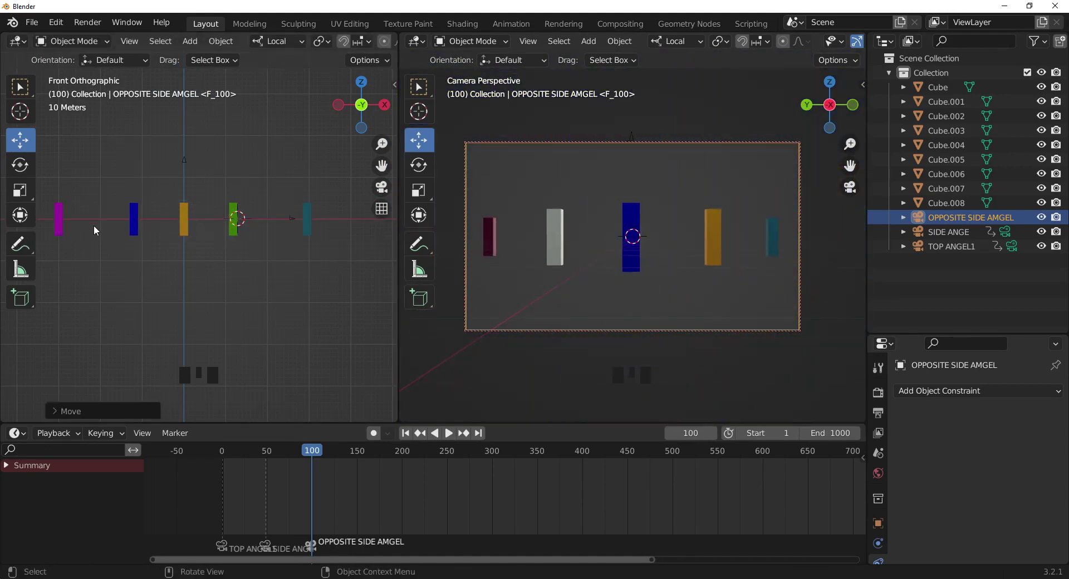
scroll("down", 3)
scroll("down", 3)
left_click_drag(88, 237, 143, 301)
scroll("down", 3)
key("i")
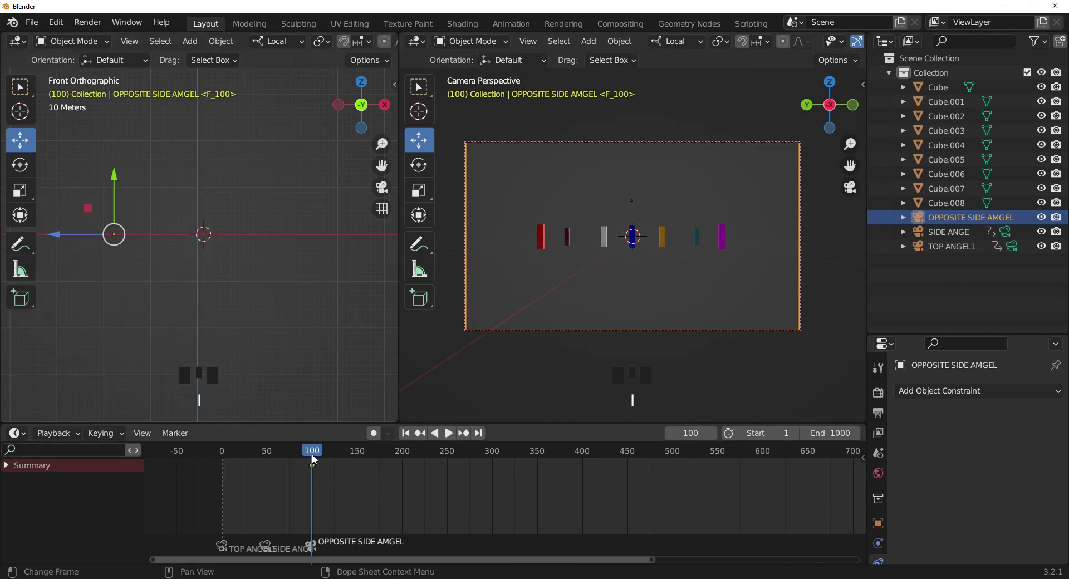
- At frame 150 move the camera close to the blue pillar and keyframe it, then step to frame 151
left_click_drag(321, 460, 364, 332)
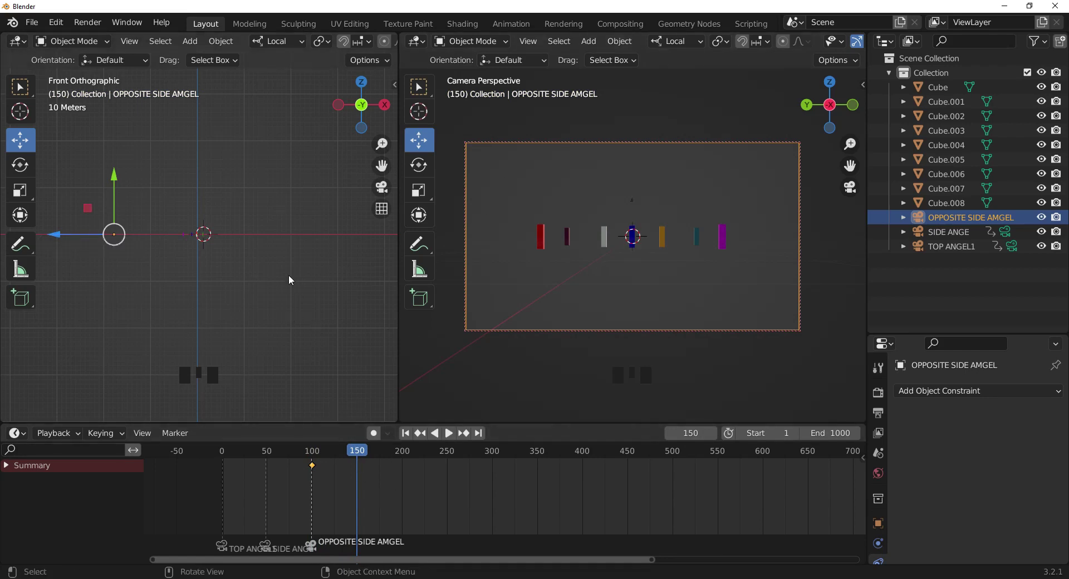
key("i")
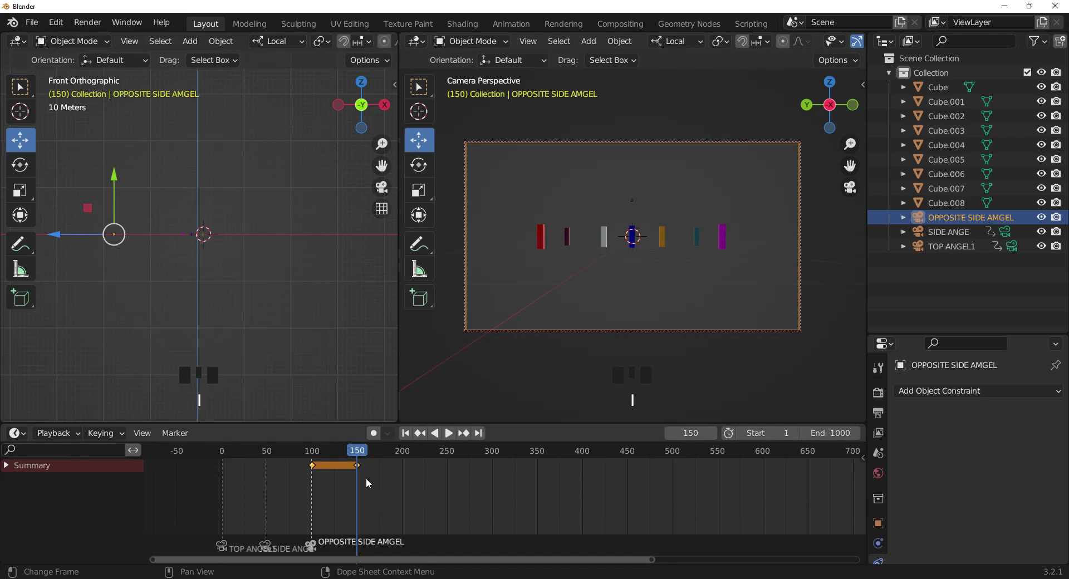
key("ctrl+z")
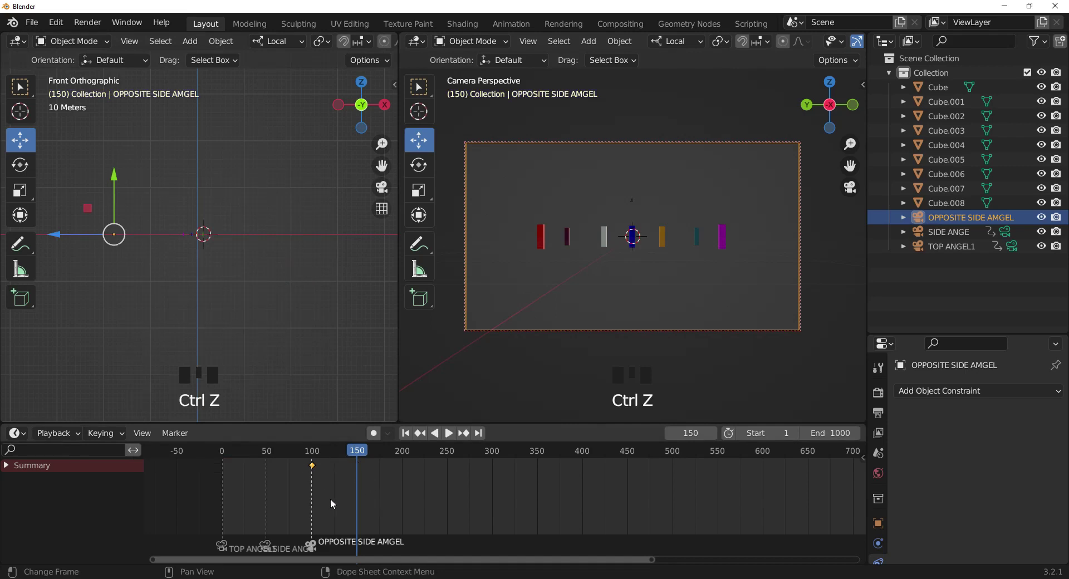
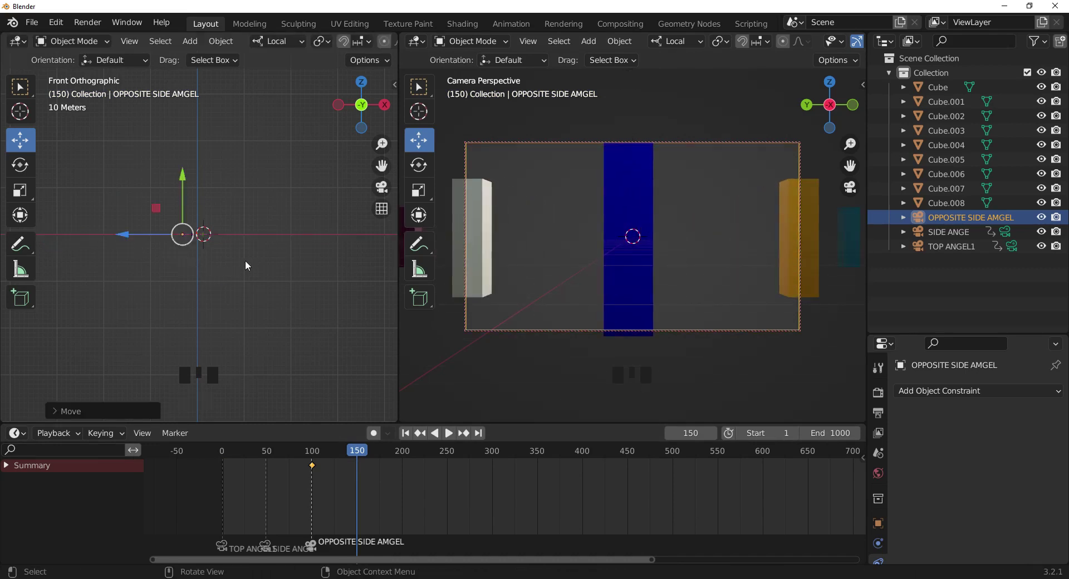
left_click_drag(125, 234, 228, 256)
key("i")
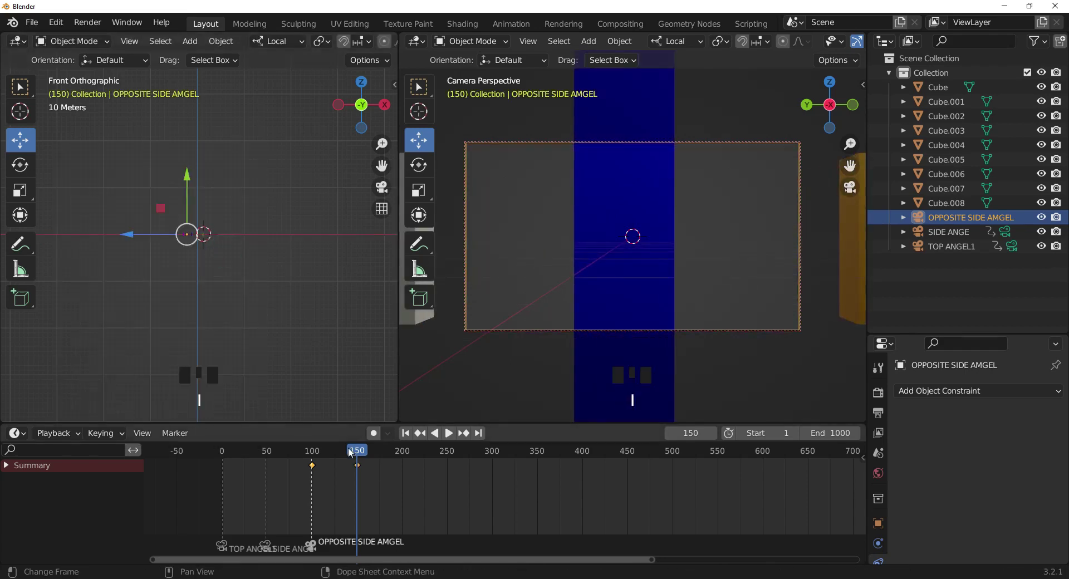
left_click_drag(361, 454, 341, 451)
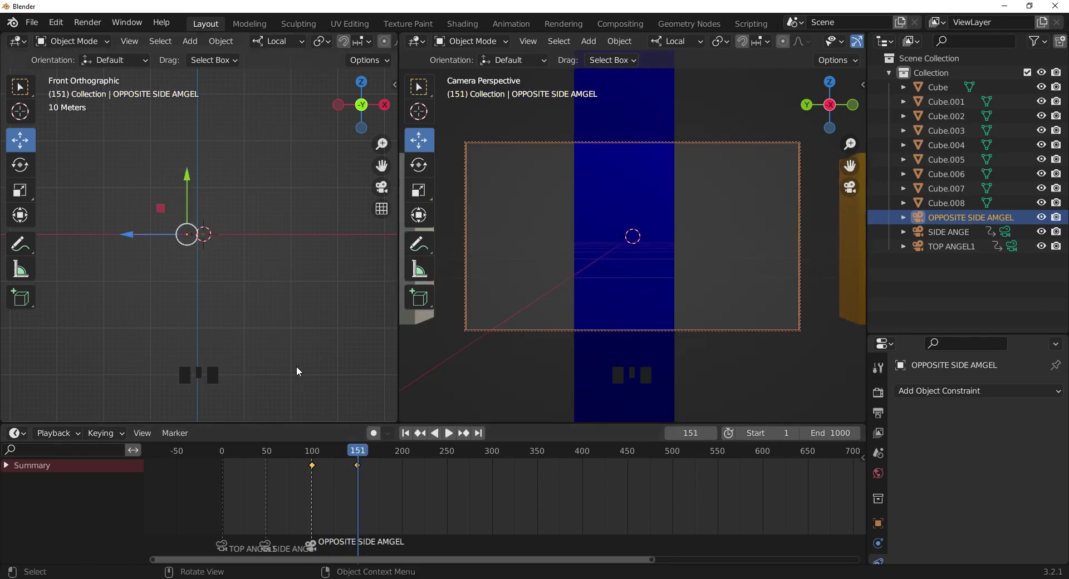
middle_click(223, 195)
- Add a new camera named Camera and bind it to a timeline marker at frame 151
scroll("up", 3)
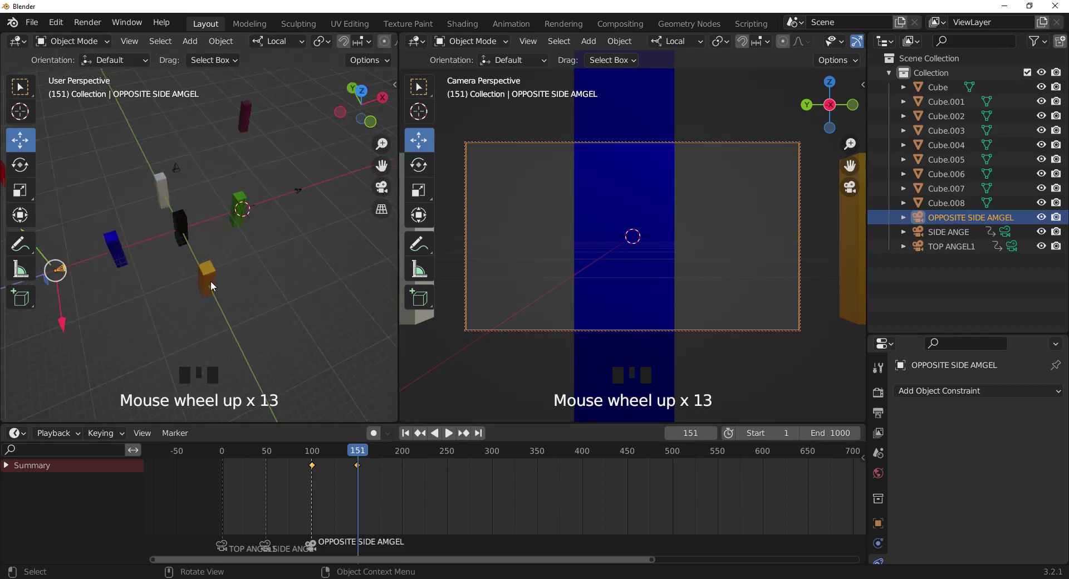
key("KP_1")
scroll("up", 3)
left_click_drag(237, 265, 196, 232)
left_click_drag(26, 123, 399, 521)
key("shift+a")
key("m")
key("ctrl+b")
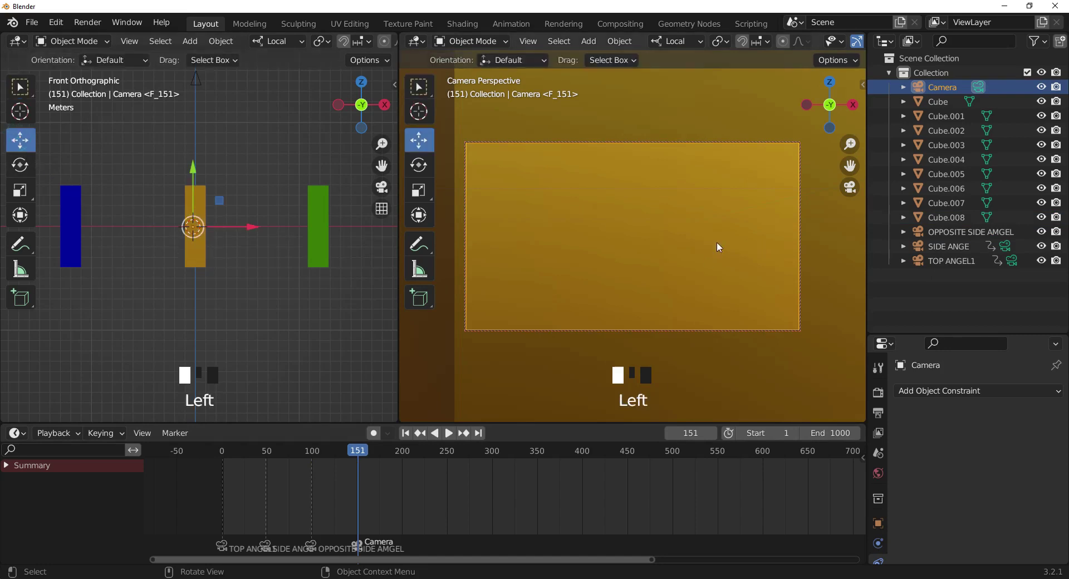
- Pull Camera far back so the whole pillar row appears small, and show its transform values
key("KP_3")
scroll("down", 3)
scroll("down", 3)
left_click_drag(136, 238, 112, 277)
scroll("down", 3)
scroll("down", 3)
key("n")
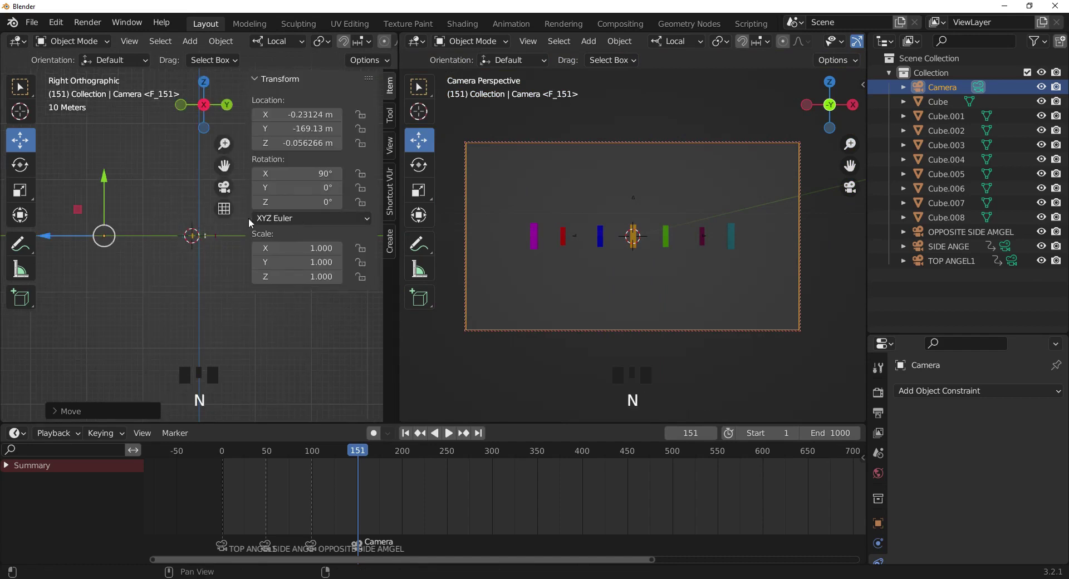
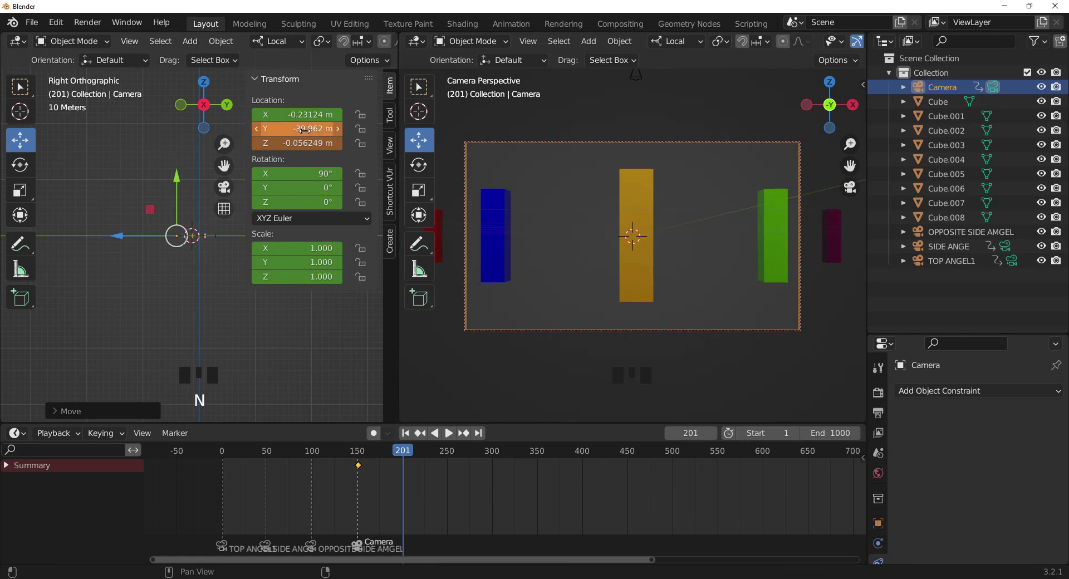
- At frame 201 set Camera's Location Y close to the orange pillar and keyframe it, then view the pillars from behind
left_click(125, 240)
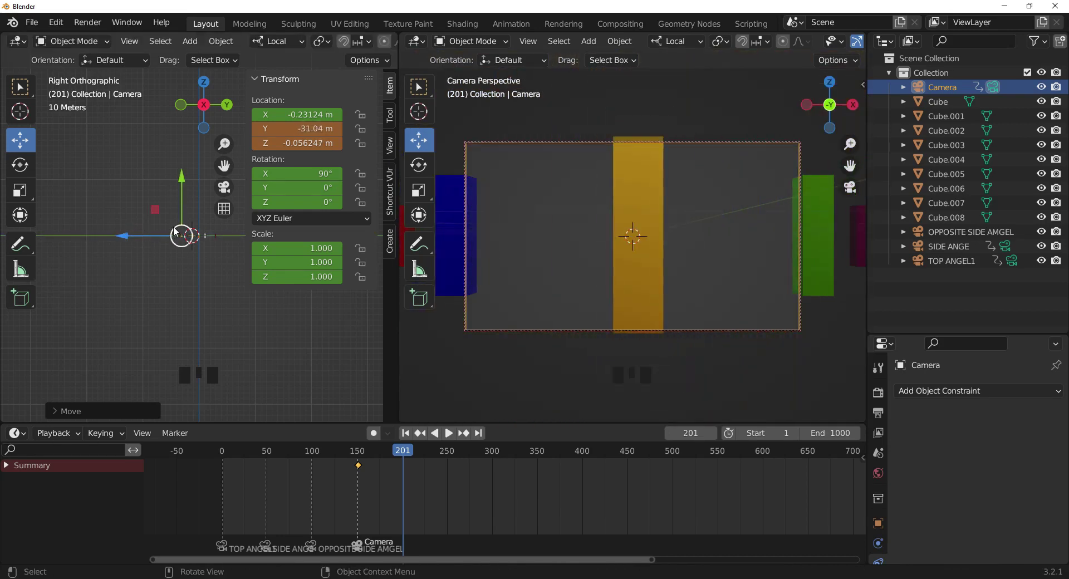
key("n")
key("i")
left_click_drag(407, 458, 260, 197)
middle_click(260, 197)
scroll("up", 3)
scroll("up", 3)
left_click_drag(275, 221, 282, 223)
key("ctrl+KP_1")
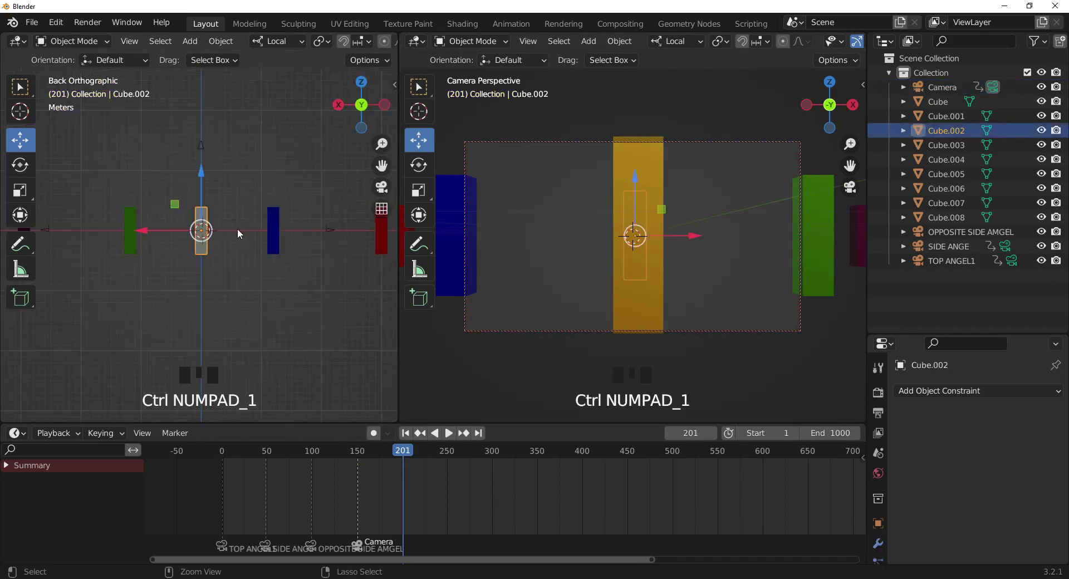
- Add a fifth camera and bind it to the marker at frame 201
left_click_drag(26, 113, 246, 247)
key("shift+a")
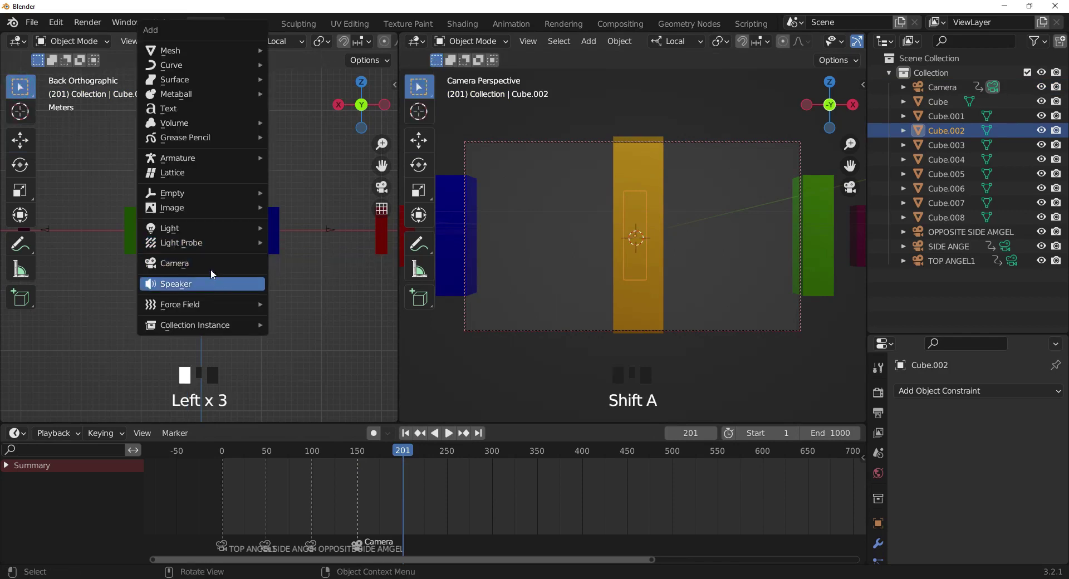
key("m")
key("ctrl+b")
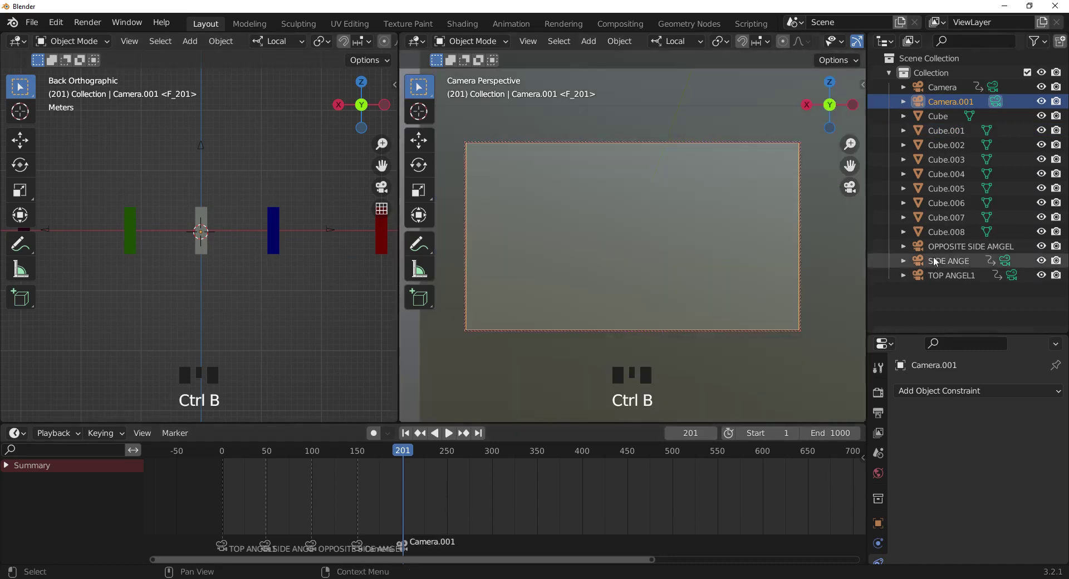
- Rename the new camera BACK CAMERA in the Outliner and start moving it back
left_click(956, 106)
left_click_drag(956, 106, 291, 280)
key("KP_3")
scroll("down", 3)
left_click(274, 240)
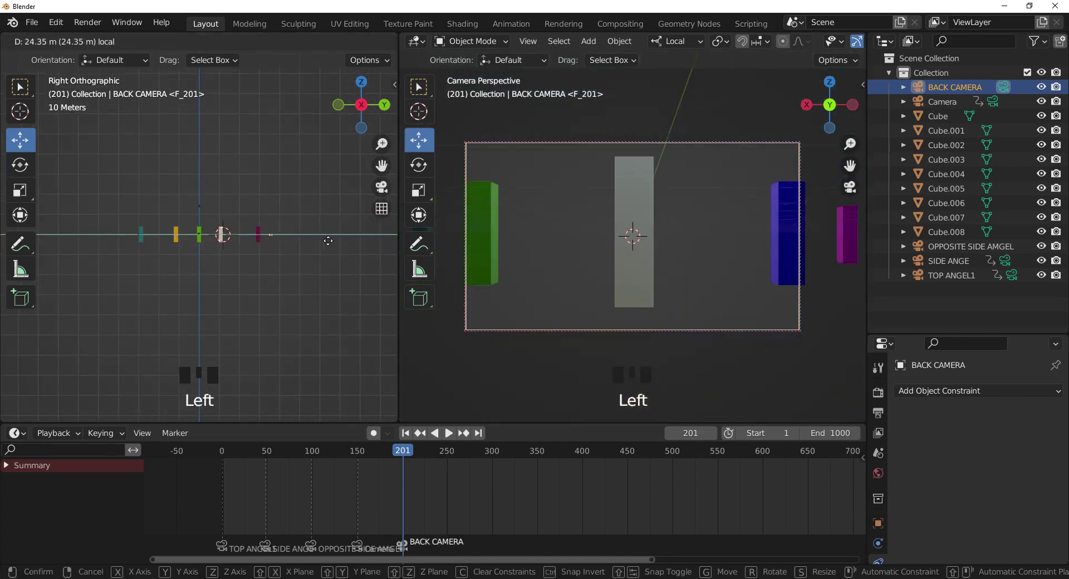
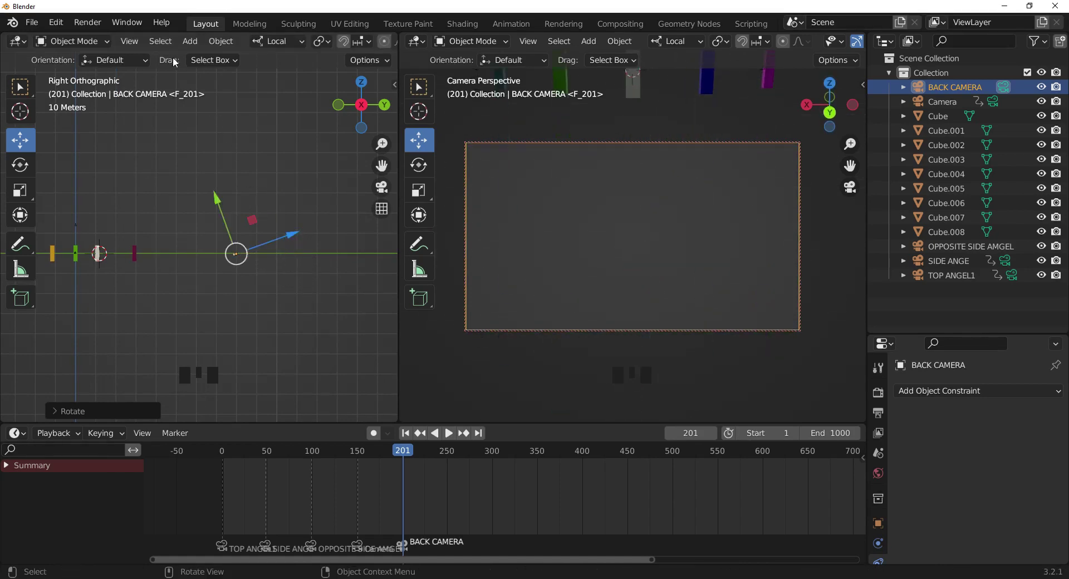
- Tilt BACK CAMERA down and pull it back and up so all pillars show from behind
left_click_drag(296, 239, 300, 258)
scroll("down", 3)
left_click(325, 194)
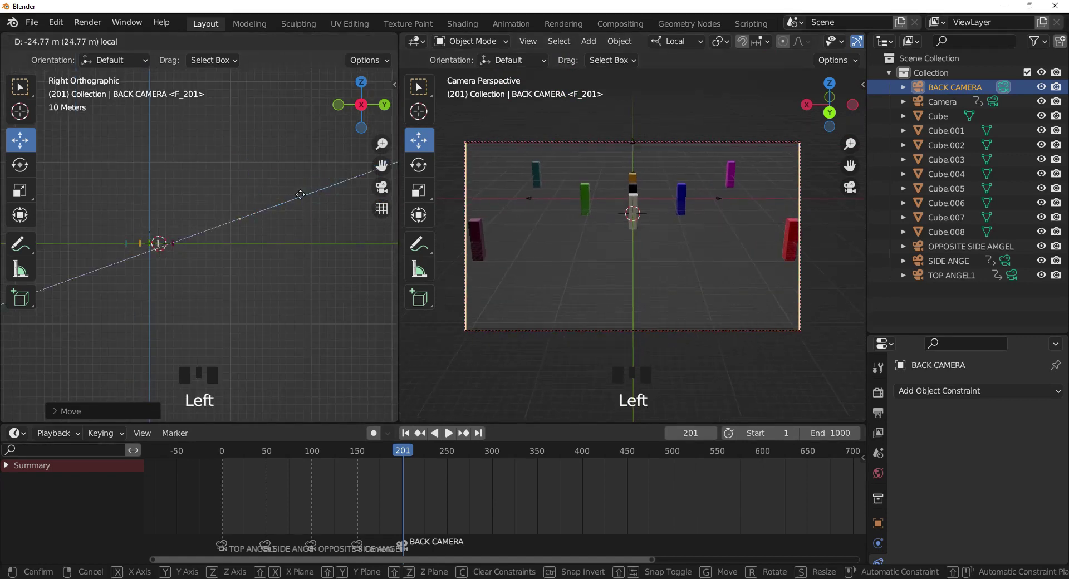